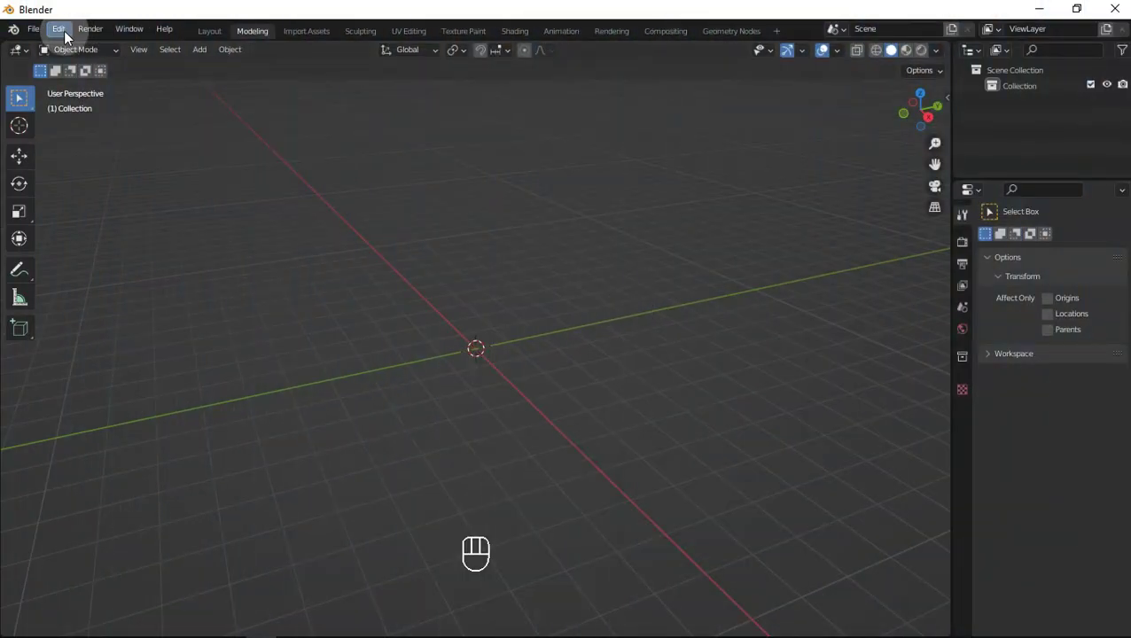
Bring up the add-ons preferences filtered to the Extra Objects add-ons
drag(70, 38, 221, 313)
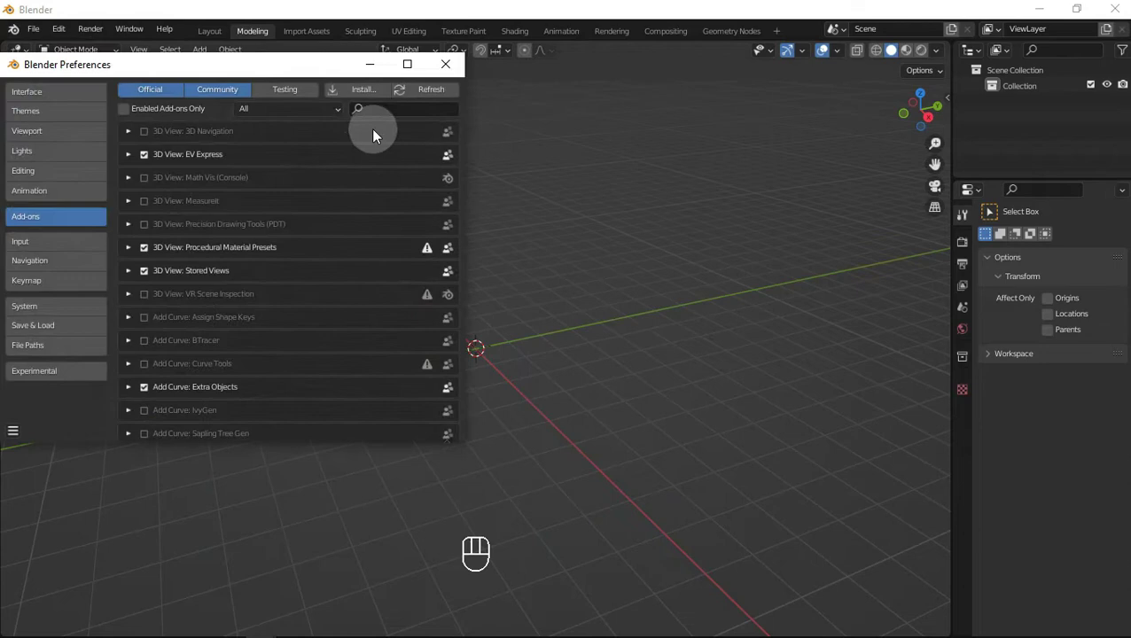
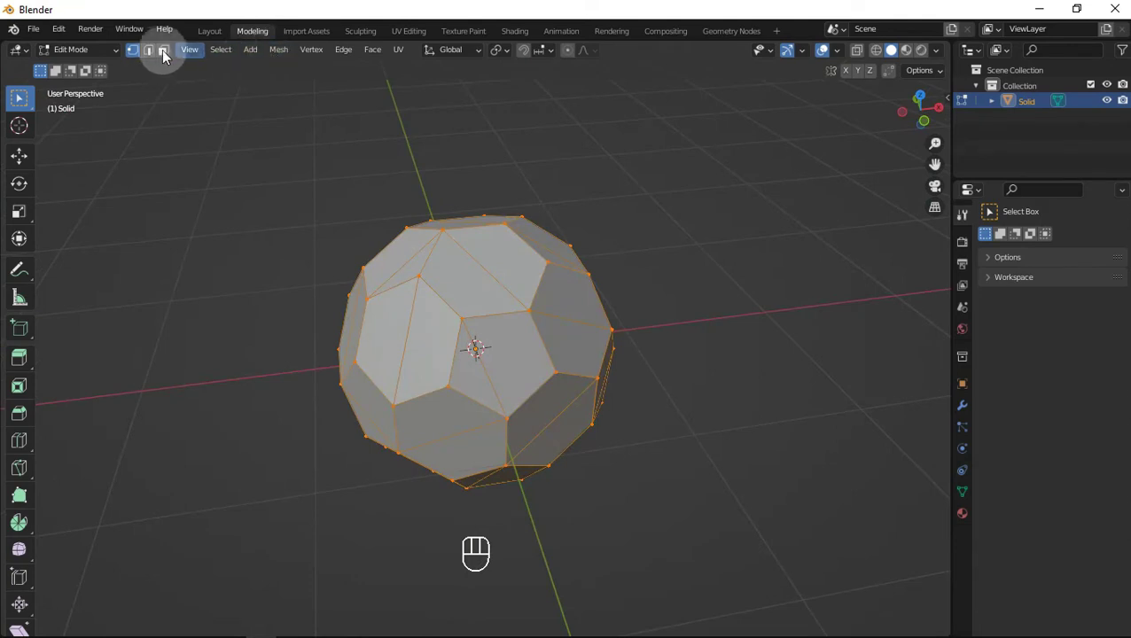
Inspect the added ball solid in edge select mode, orbiting around its panels
click(153, 55)
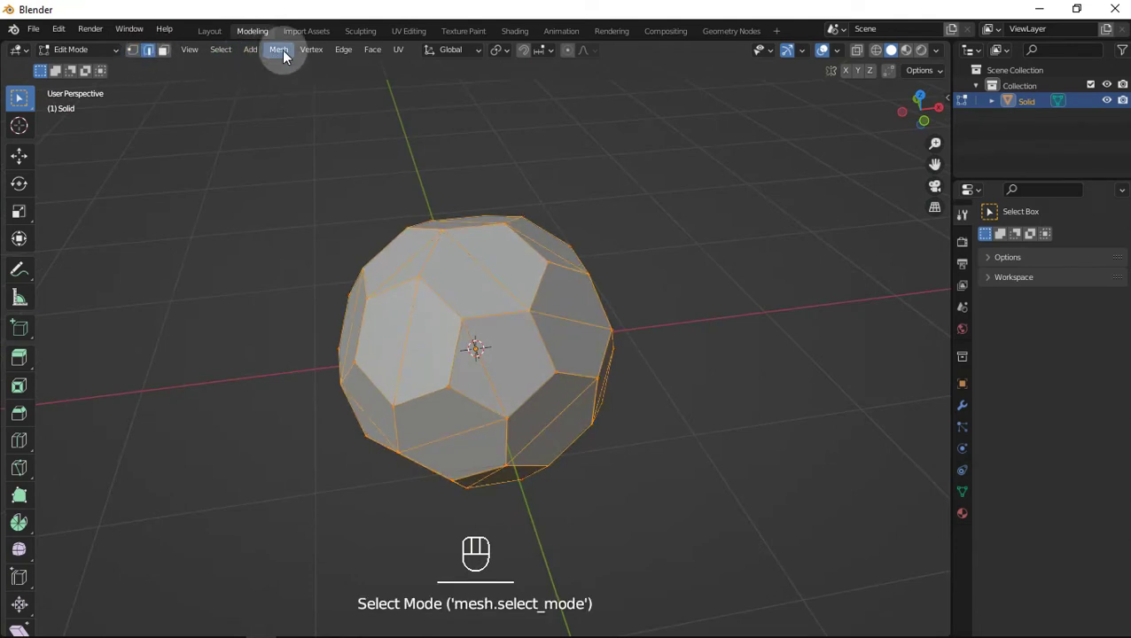
drag(286, 51, 452, 440)
drag(571, 346, 561, 320)
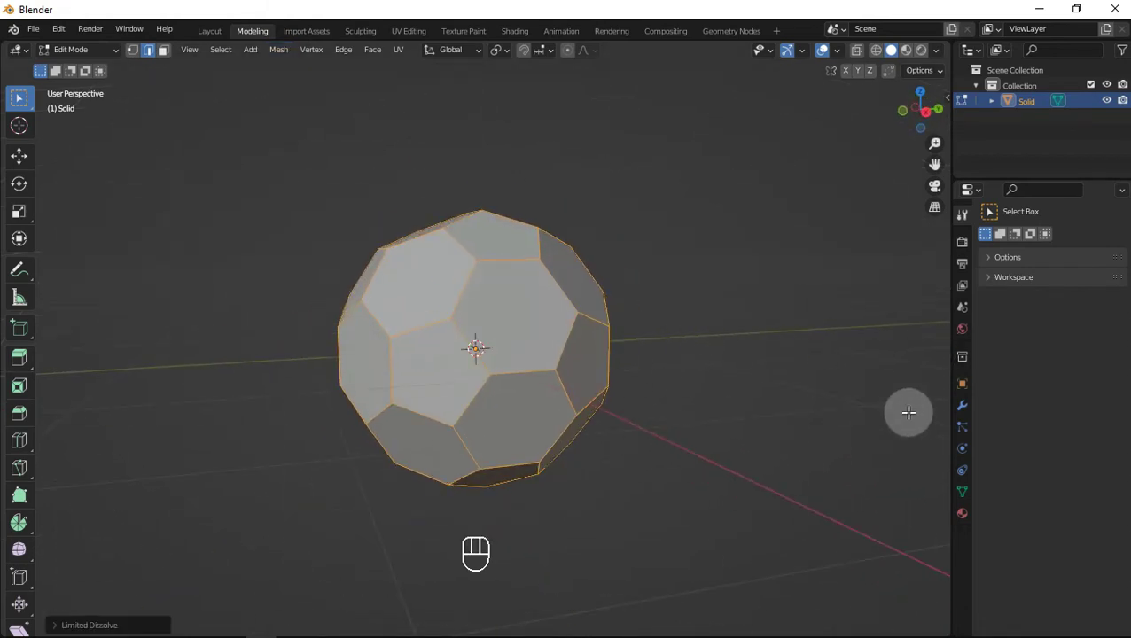
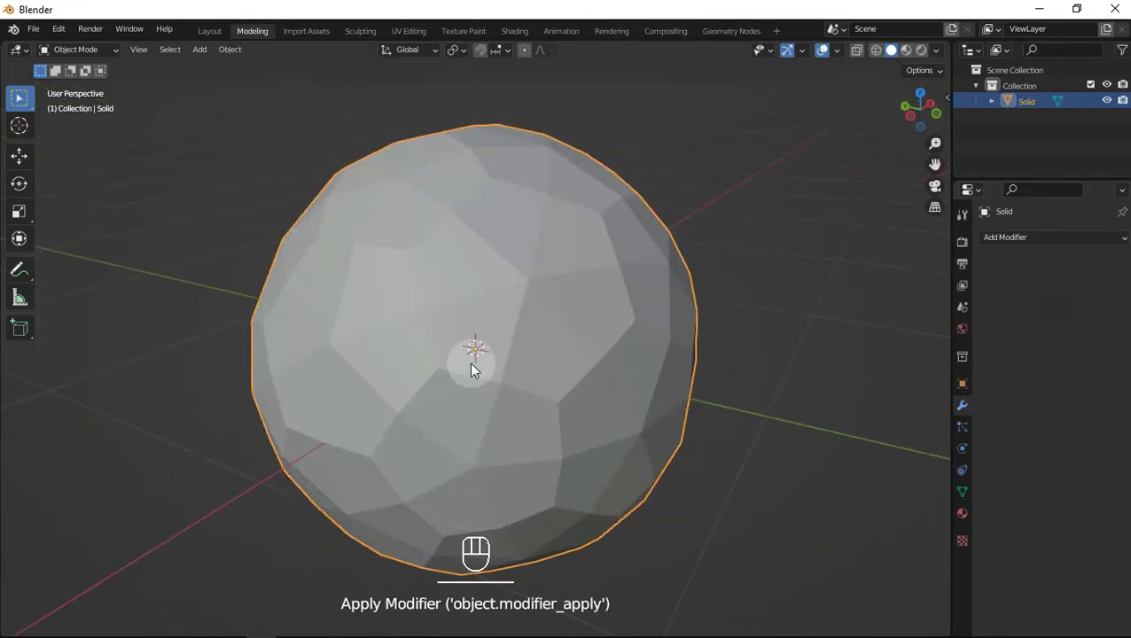
Orbit around the ball and enter Edit Mode on its mesh with nothing selected
middle_click(532, 381)
key(Tab)
drag(593, 333, 527, 343)
middle_click(521, 378)
key(Tab)
drag(542, 344, 533, 340)
middle_click(530, 344)
drag(497, 332, 558, 345)
middle_click(582, 358)
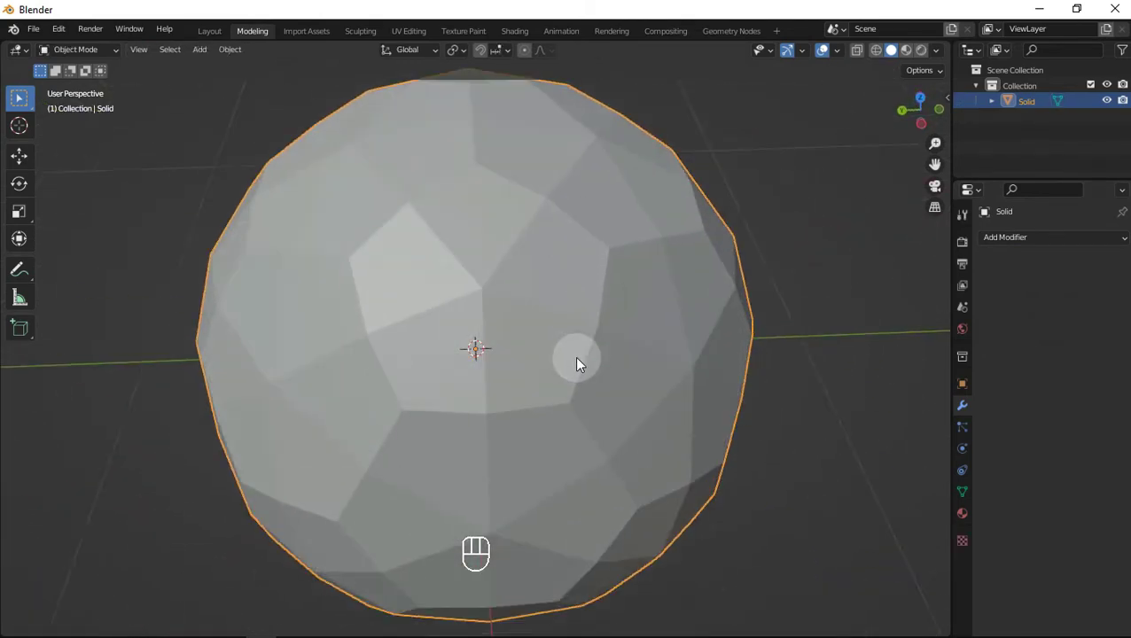
middle_click(579, 380)
key(Tab)
drag(548, 367, 491, 370)
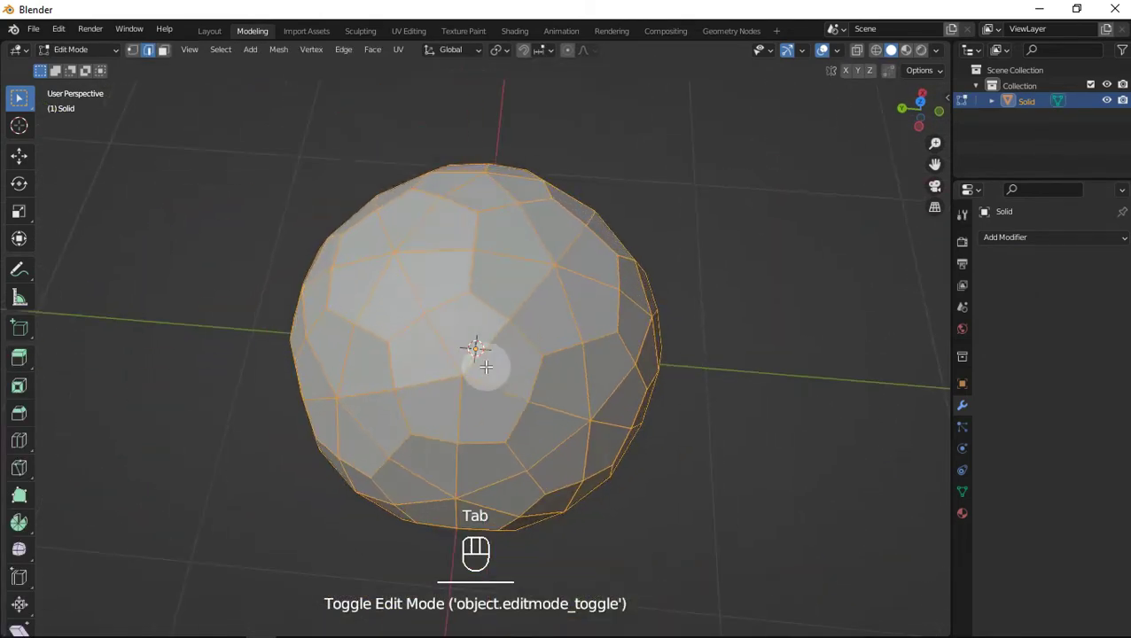
drag(475, 367, 451, 331)
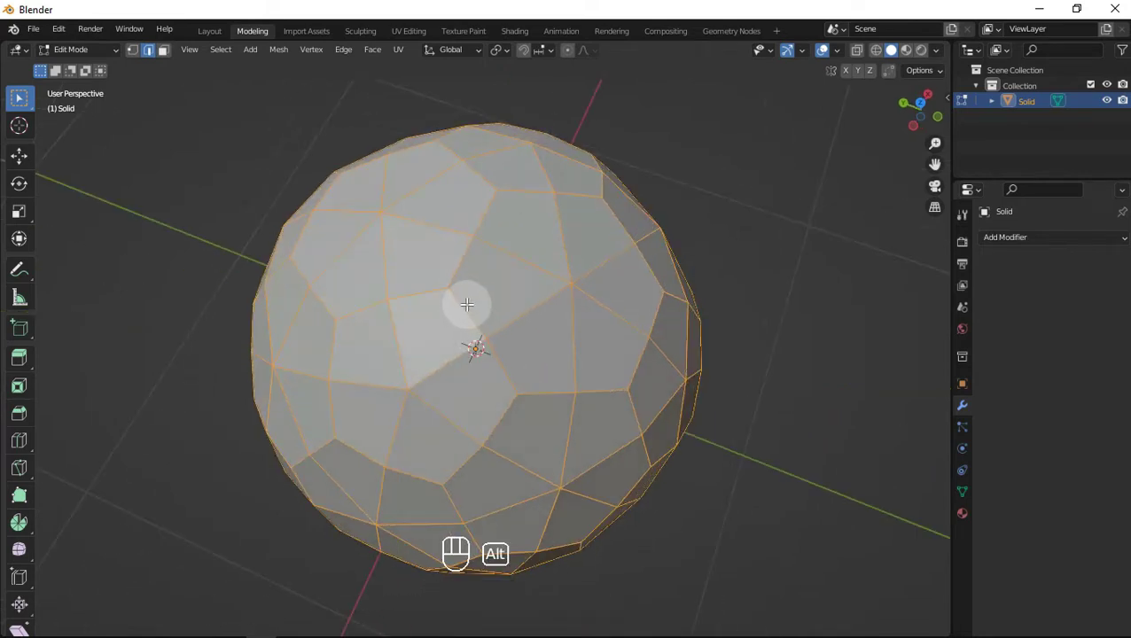
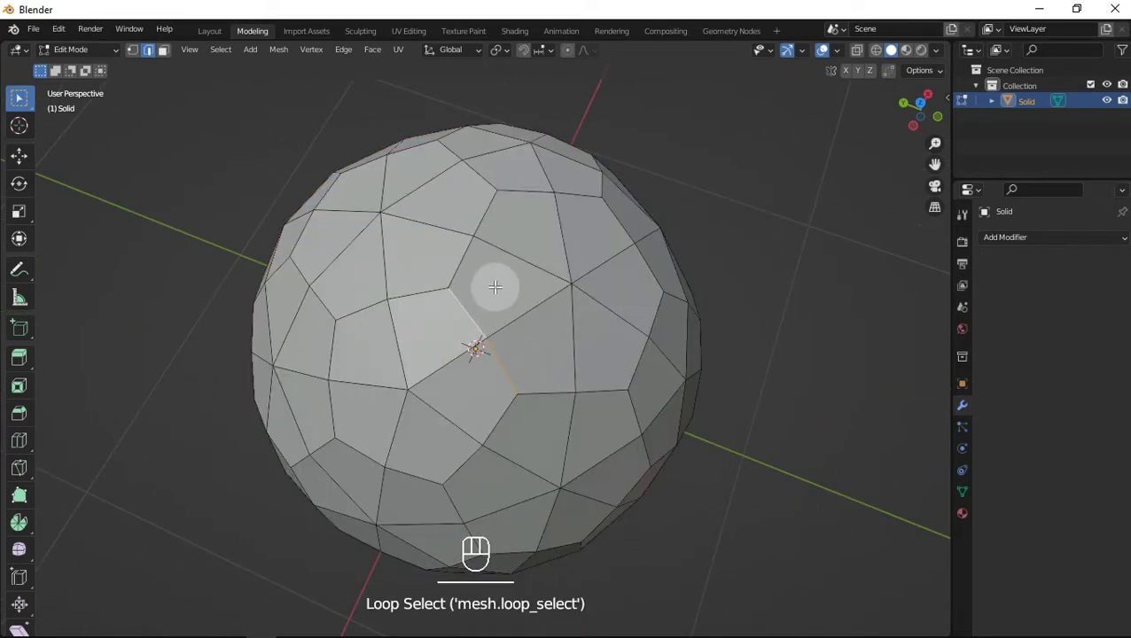
Select one pentagon's outline edges and bring up Select Similar to grab all matching outlines
click(469, 248)
drag(525, 192, 600, 239)
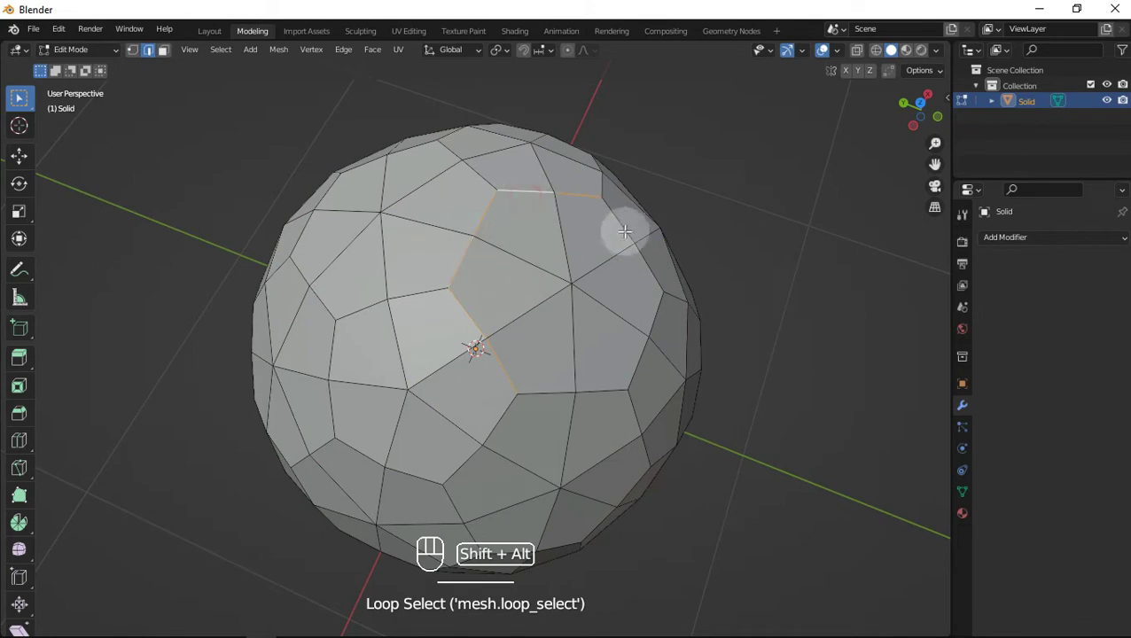
click(653, 300)
drag(644, 376, 569, 353)
drag(570, 388, 598, 371)
drag(578, 380, 516, 320)
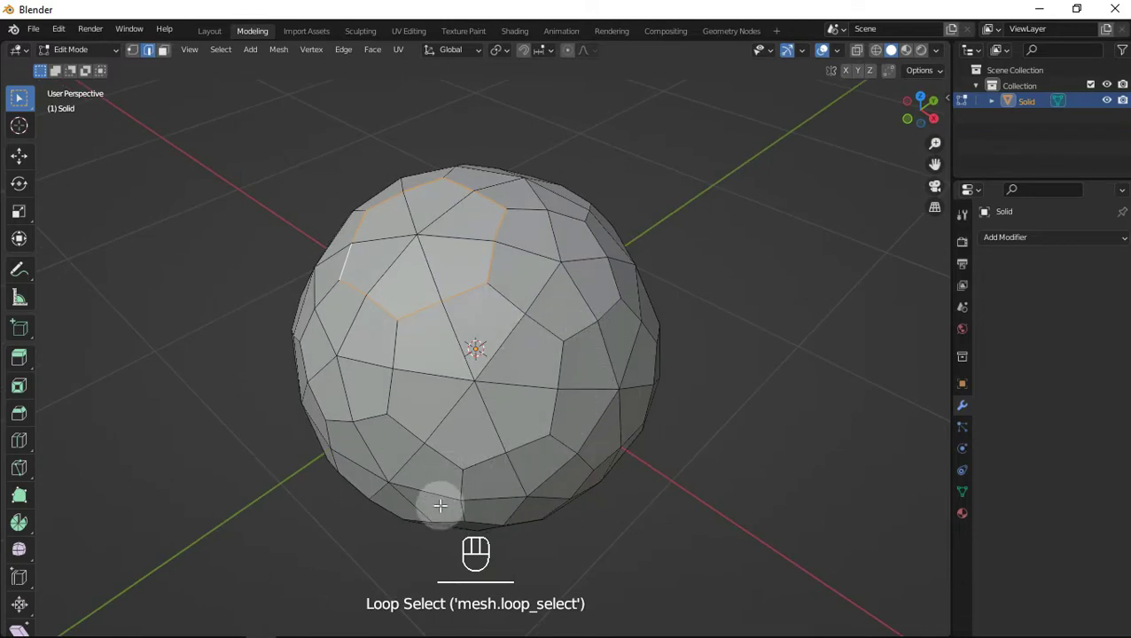
drag(571, 477, 485, 382)
middle_click(578, 416)
middle_click(555, 375)
middle_click(554, 375)
middle_click(556, 348)
drag(223, 61, 658, 326)
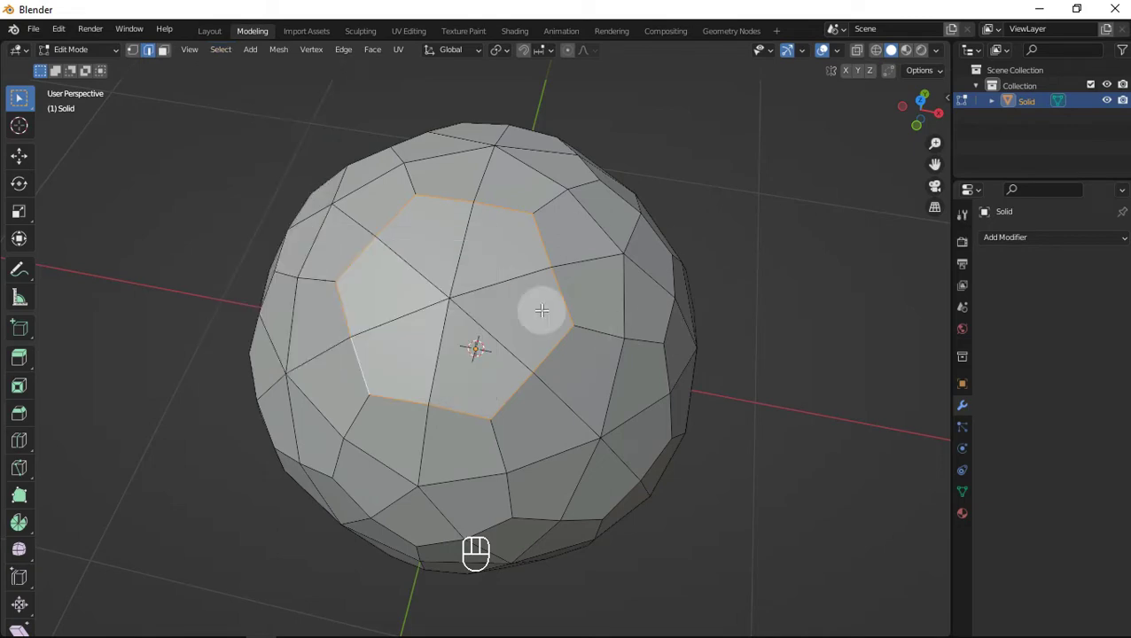
key(shift+g)
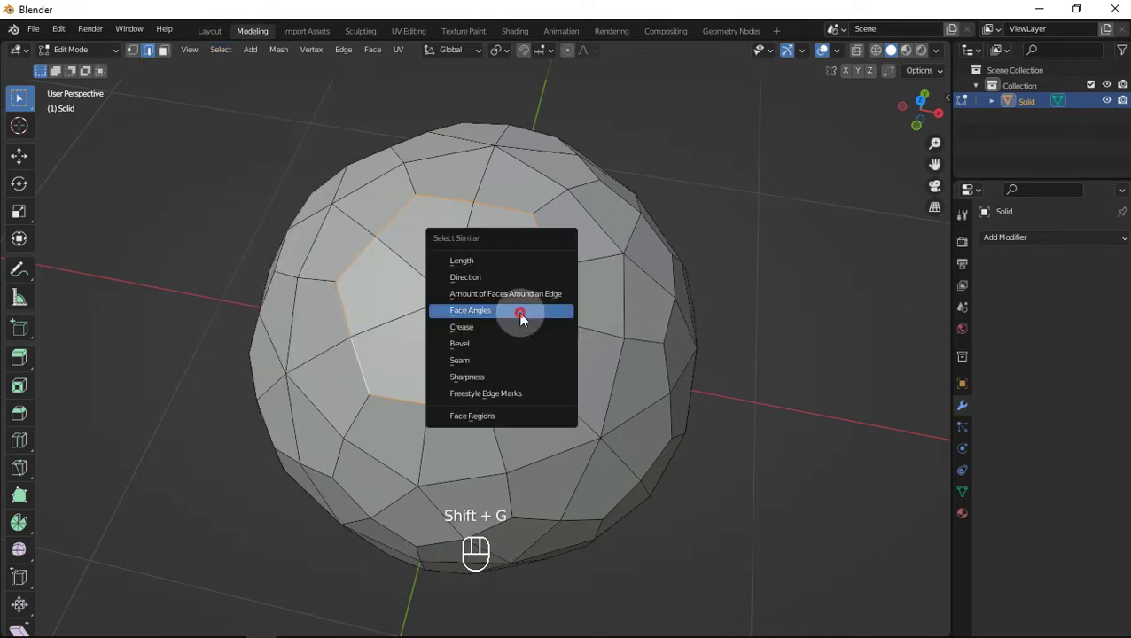
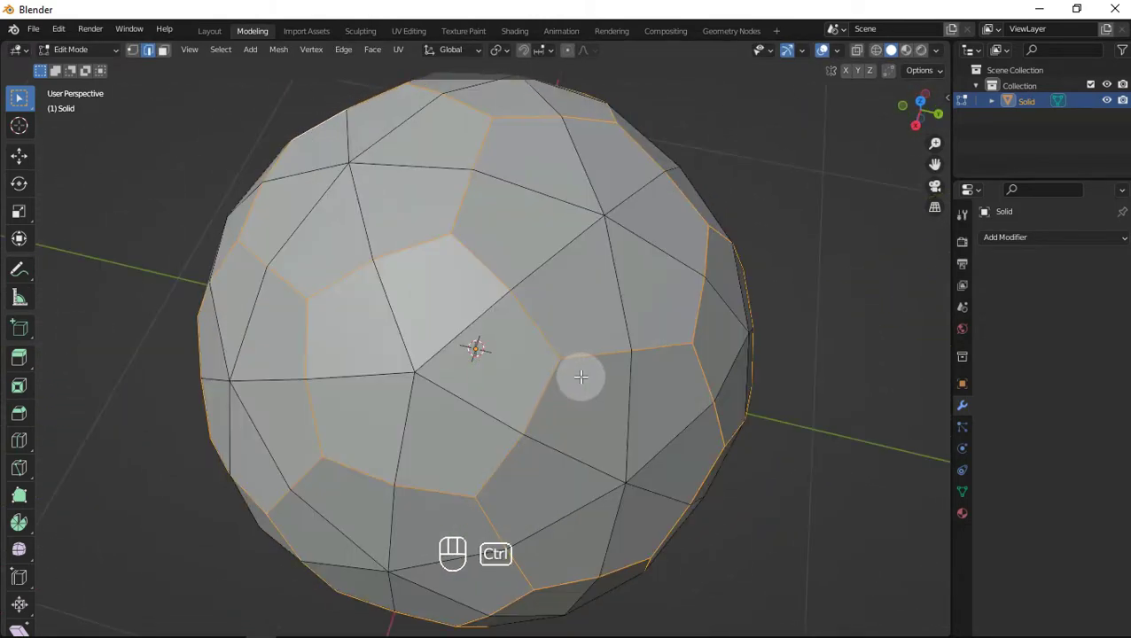
Bevel the selected panel outline edges into narrow two-segment seam strips
key(ctrl+b)
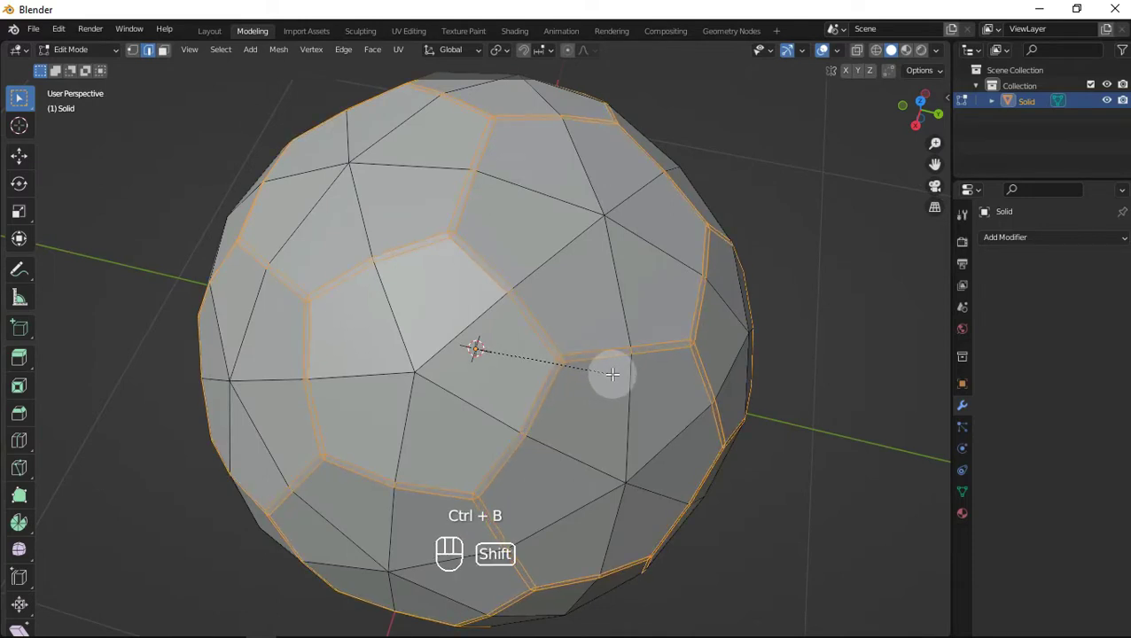
click(609, 371)
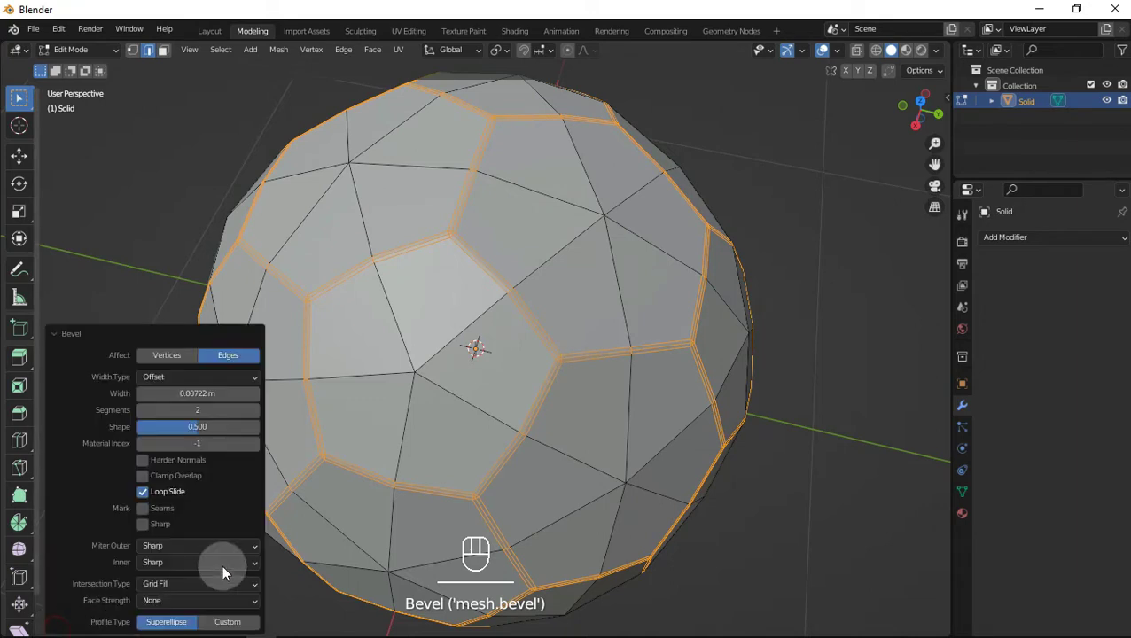
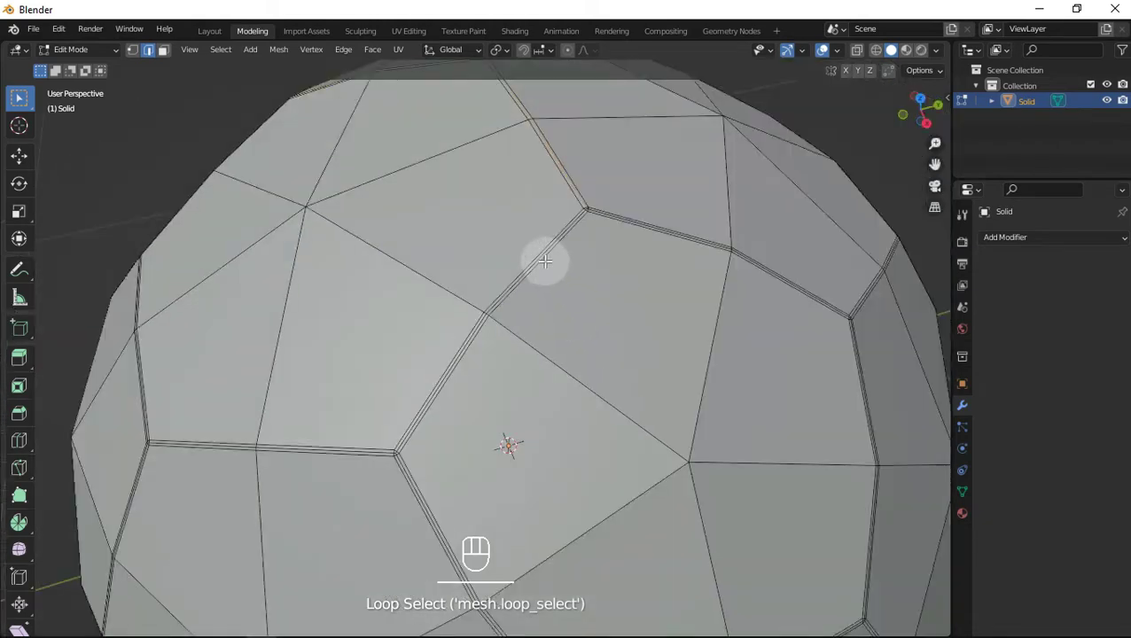
Loop-select the bevelled seam strips, adding more until seams all around the ball are selected
click(539, 253)
drag(532, 297, 553, 315)
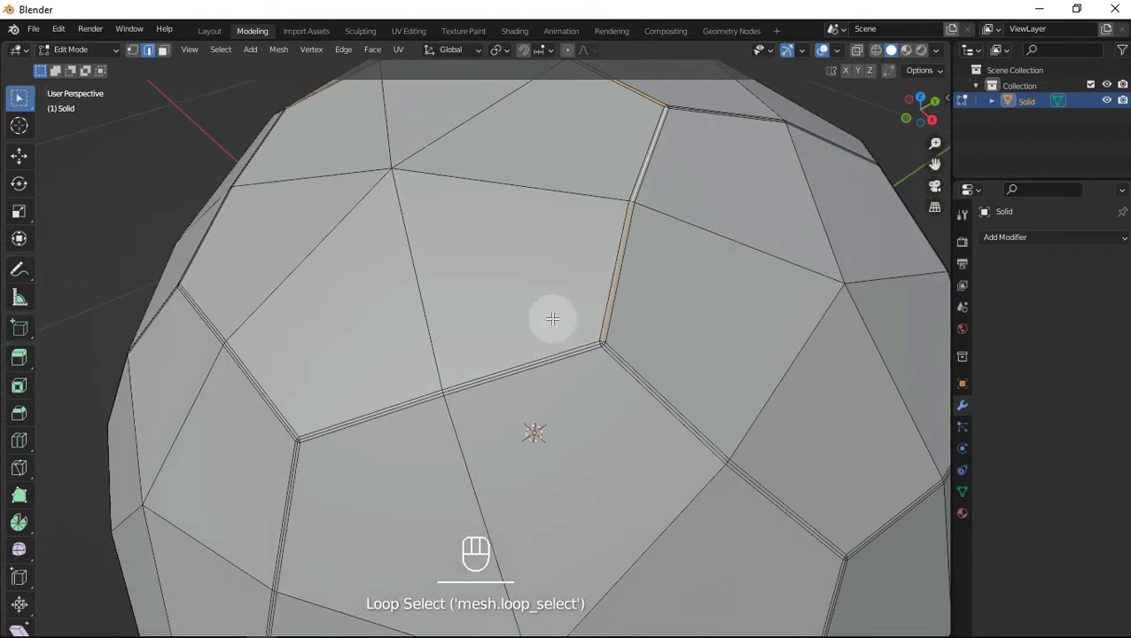
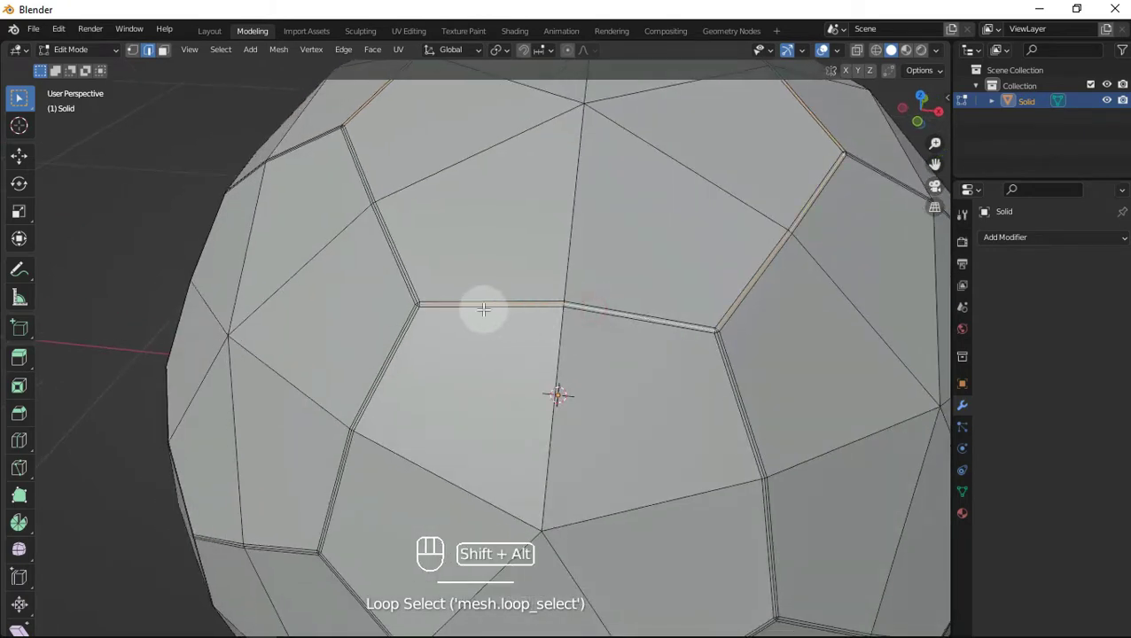
click(405, 272)
drag(461, 258, 479, 287)
drag(679, 372, 600, 335)
drag(469, 373, 448, 352)
drag(518, 373, 479, 382)
drag(538, 411, 454, 362)
middle_click(488, 380)
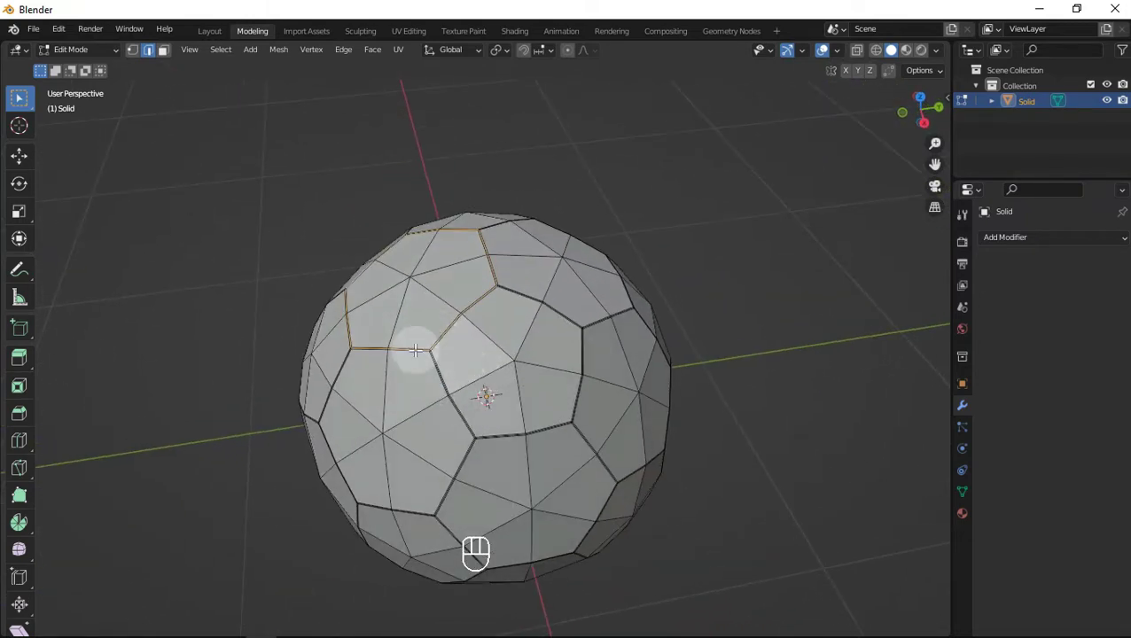
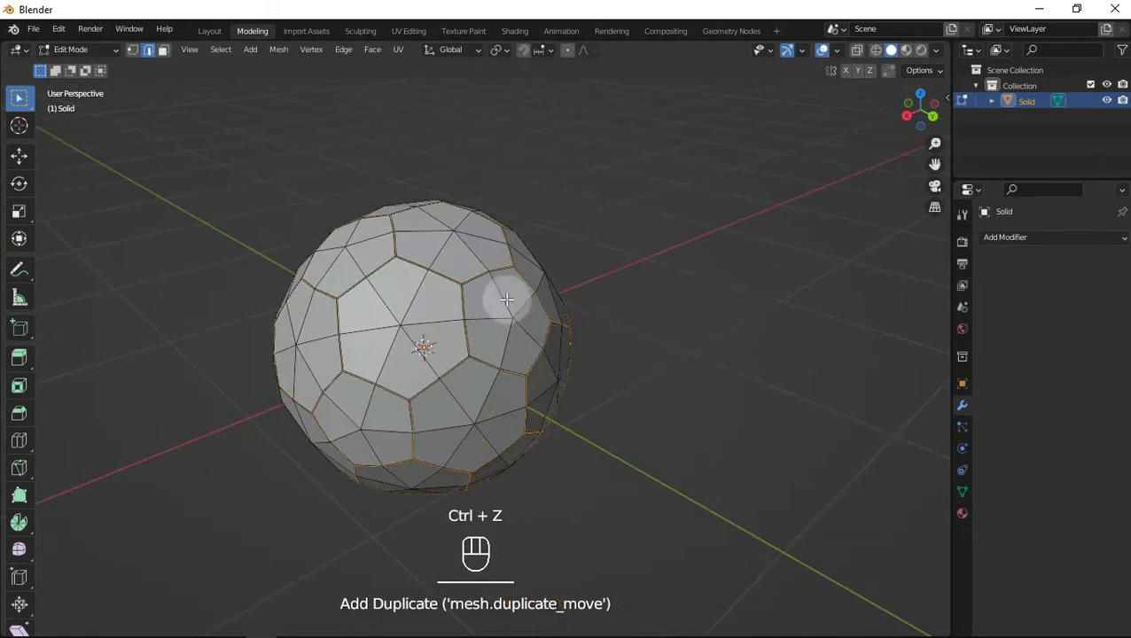
Scale the selected seam faces inward to about 0.97 so the seams recess into the ball
middle_click(516, 327)
drag(468, 314, 651, 386)
drag(635, 358, 646, 332)
key(s)
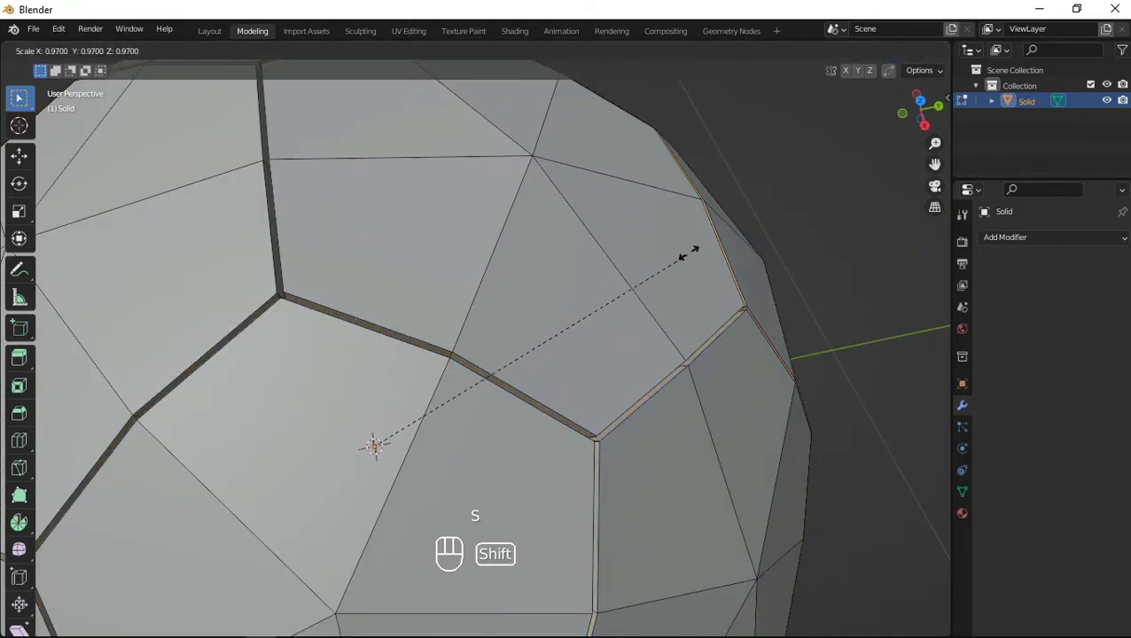
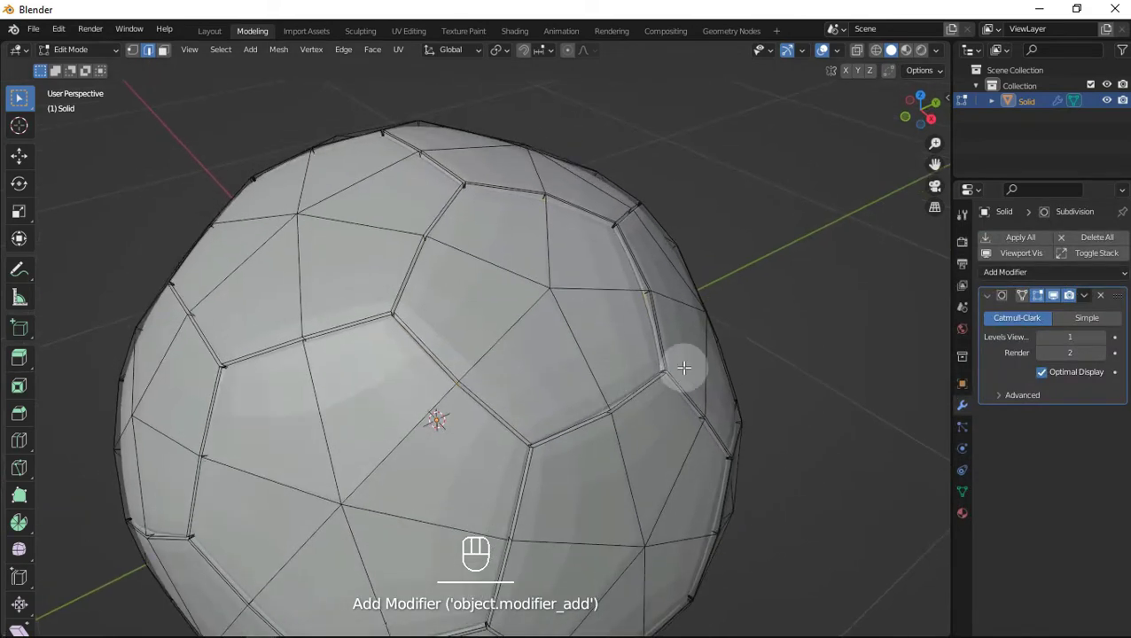
drag(662, 364, 669, 384)
key(Tab)
drag(602, 406, 581, 426)
drag(625, 435, 547, 384)
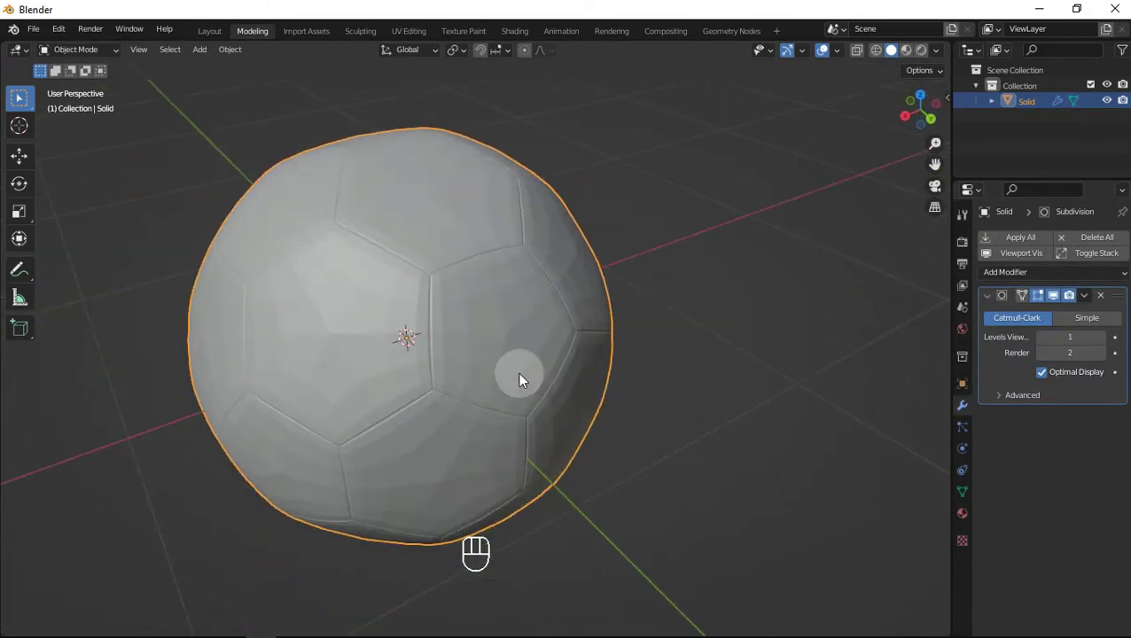
drag(476, 364, 528, 342)
middle_click(545, 343)
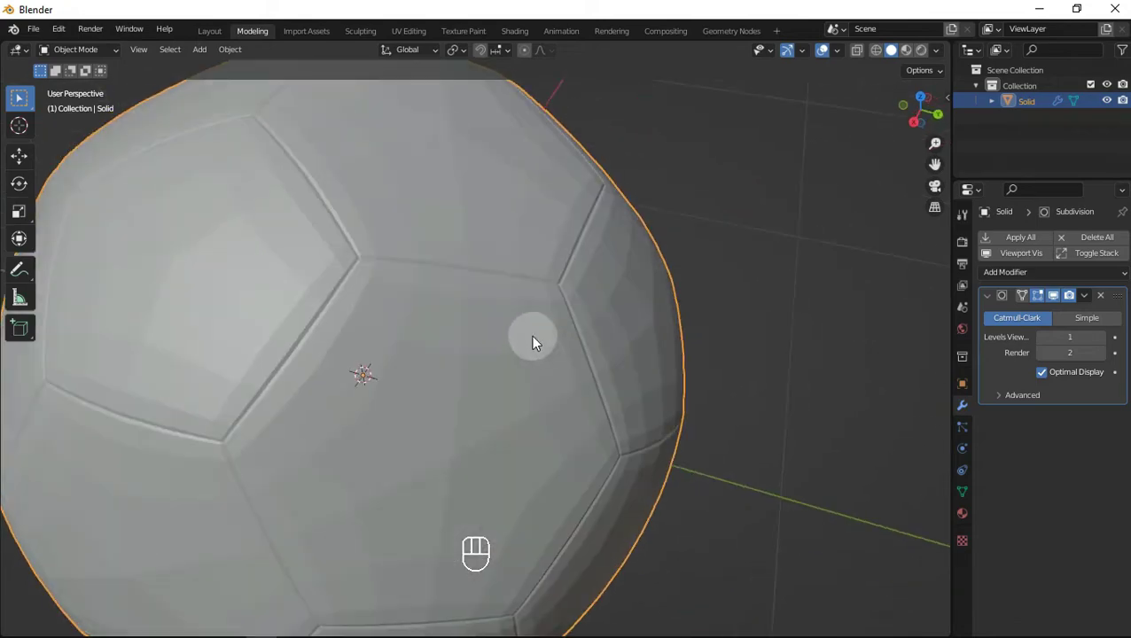
middle_click(551, 354)
key(Tab)
middle_click(504, 337)
key(alt+z)
middle_click(507, 341)
key(alt+z)
middle_click(592, 266)
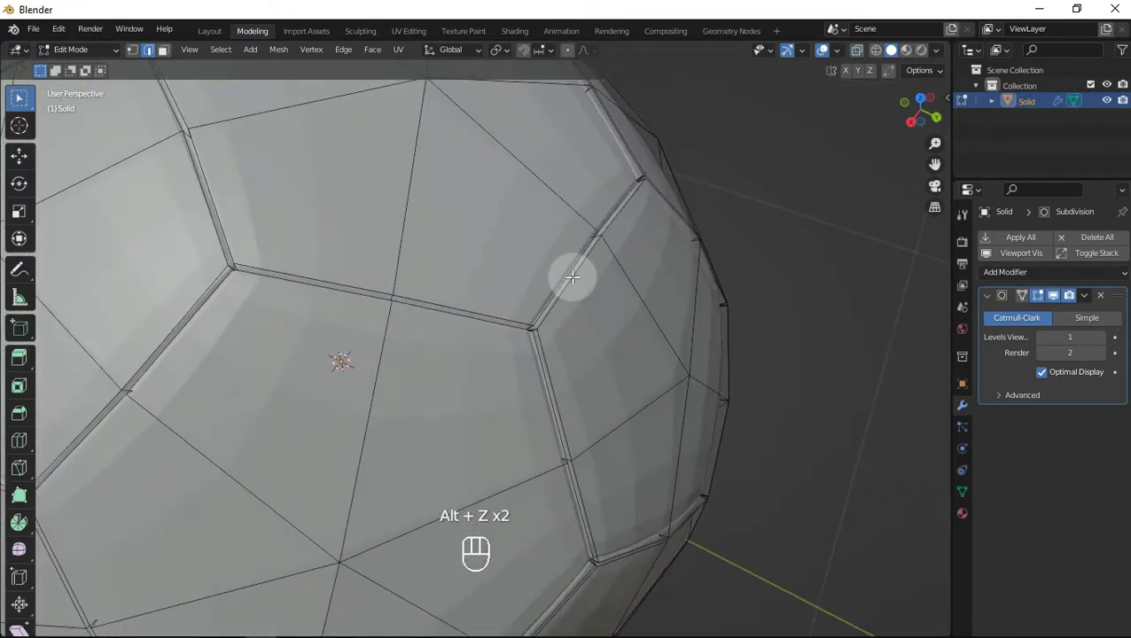
key(shift+e)
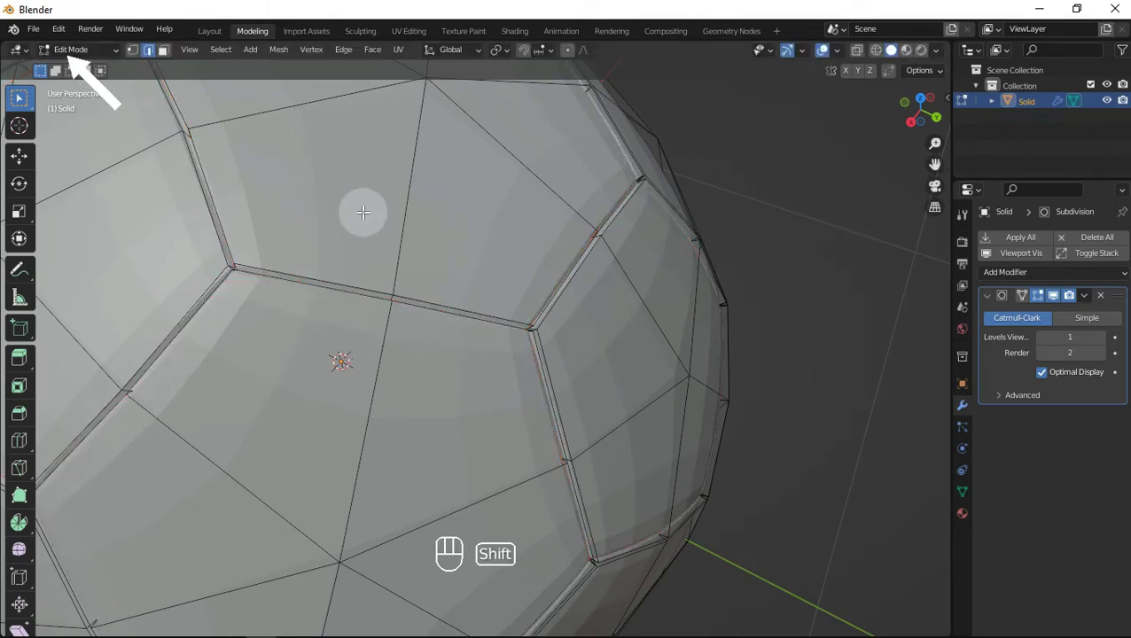
key(shift+e)
key(1)
key(Tab)
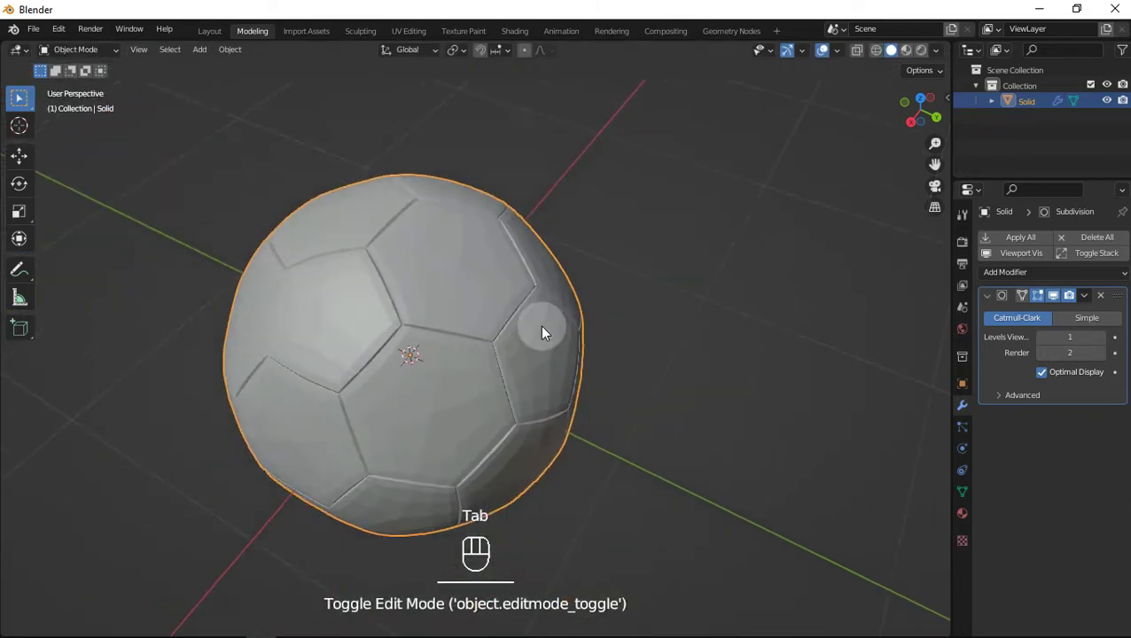
drag(587, 315, 597, 305)
middle_click(535, 327)
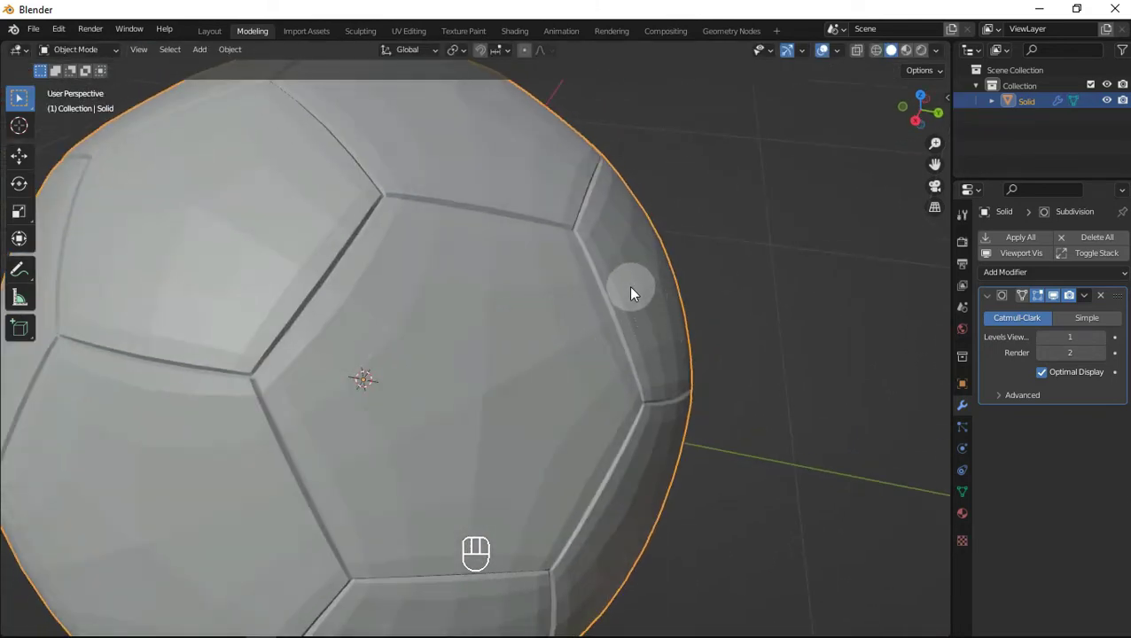
drag(504, 311, 674, 275)
drag(693, 389, 579, 407)
middle_click(572, 392)
middle_click(412, 310)
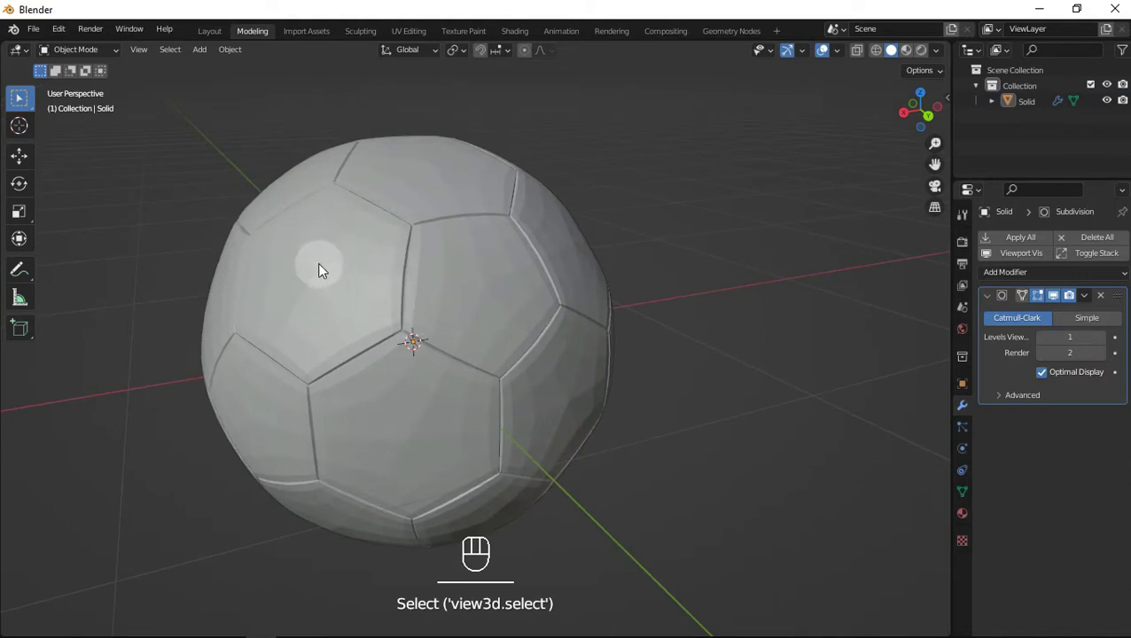
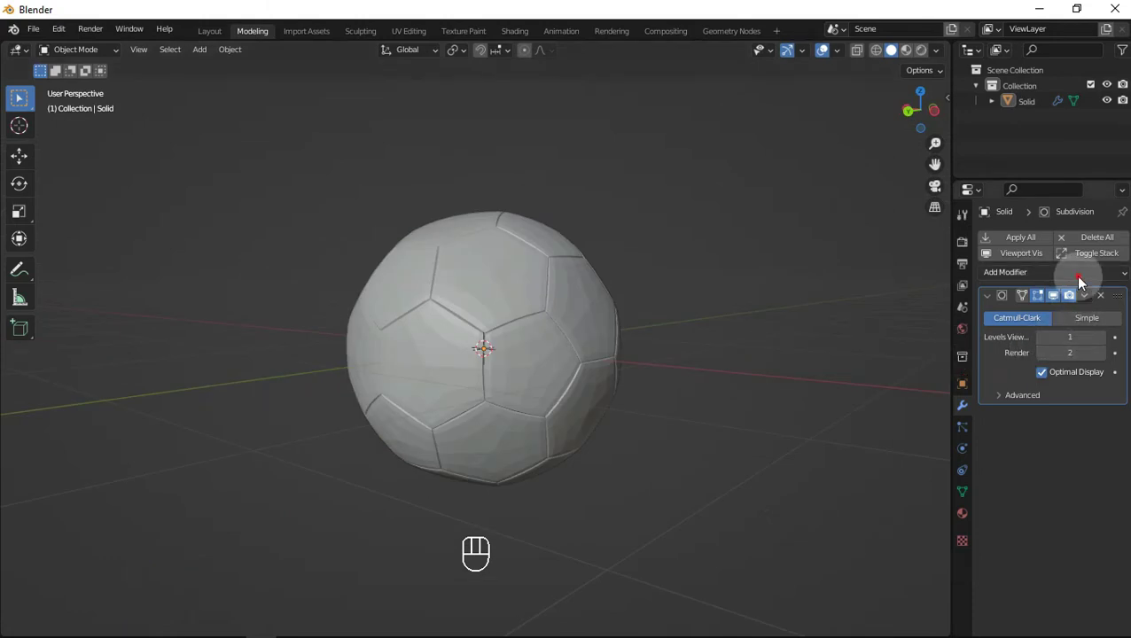
Give the test cube a Cast modifier and raise its factor toward a full sphere
drag(1082, 277, 1009, 343)
drag(1080, 433, 908, 434)
click(1107, 417)
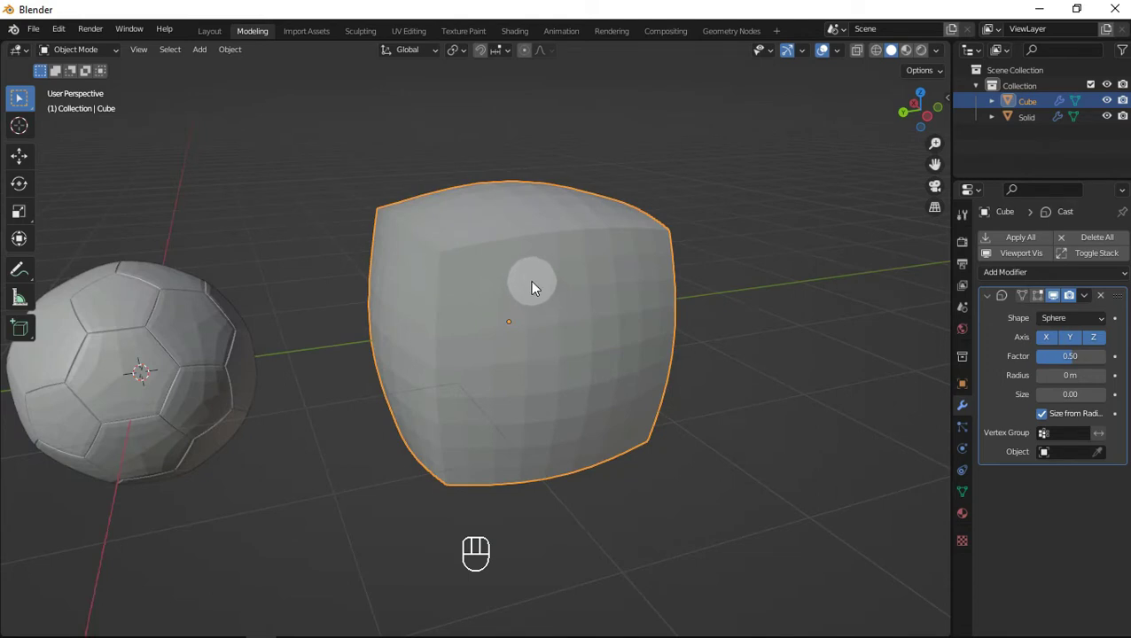
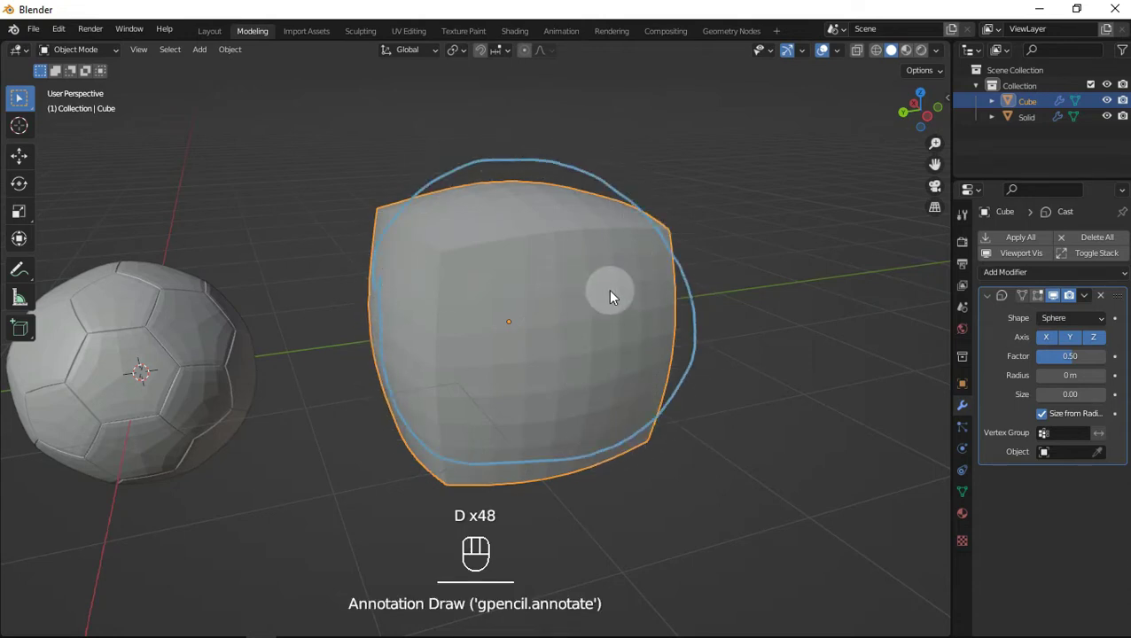
key(ctrl+z)
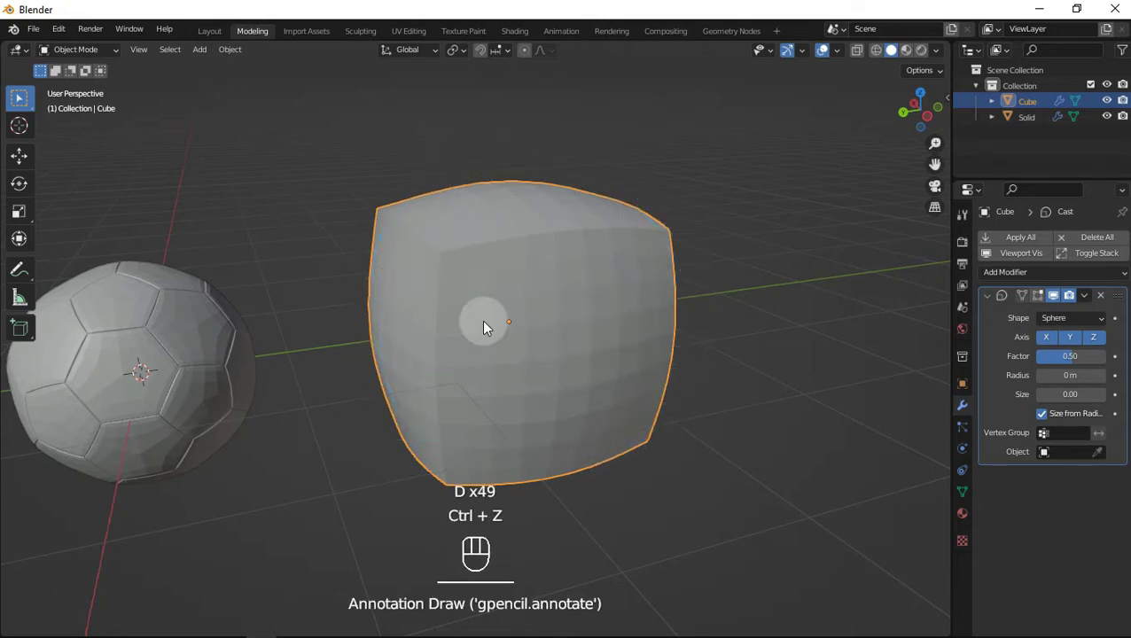
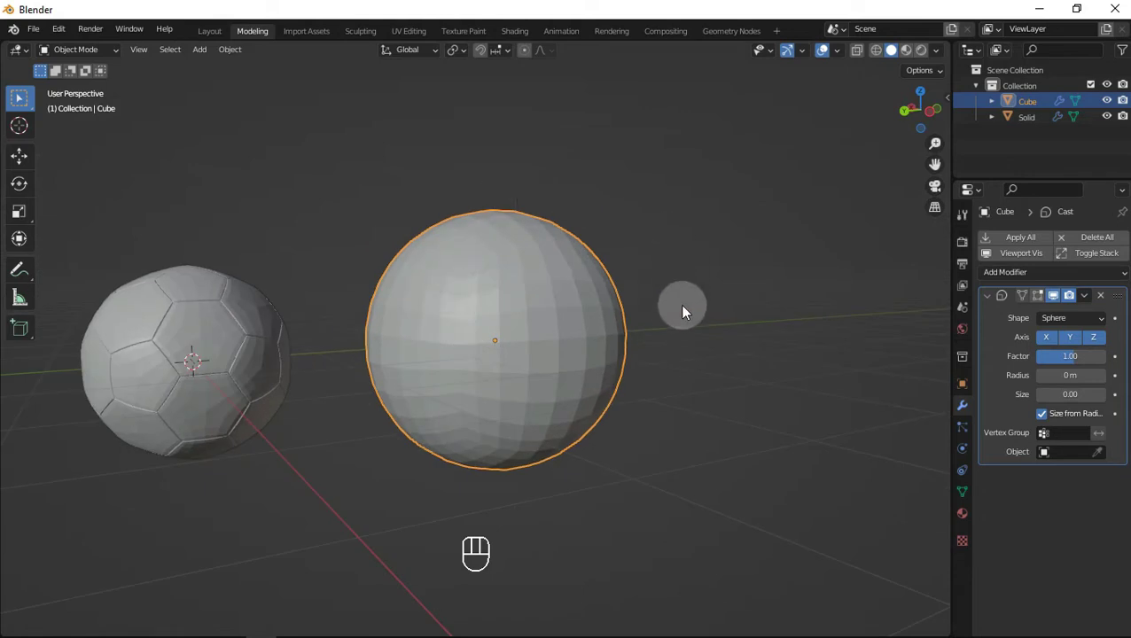
Orbit and zoom around the rounded test cube to inspect the cast result
drag(546, 373, 585, 449)
middle_click(622, 456)
drag(624, 435, 760, 431)
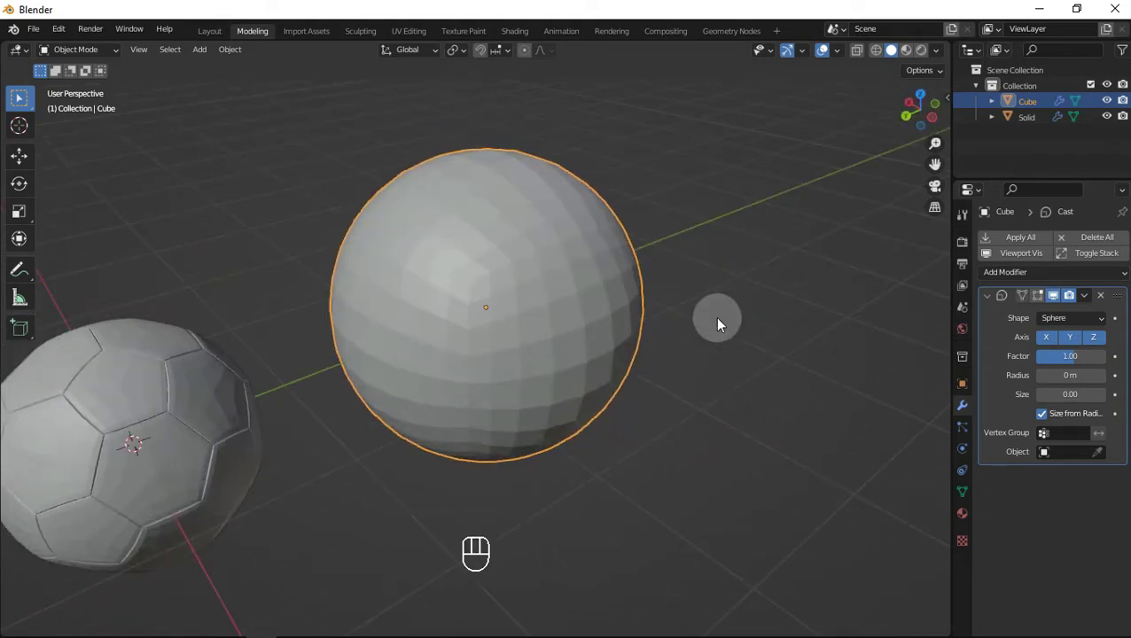
drag(1107, 303, 760, 376)
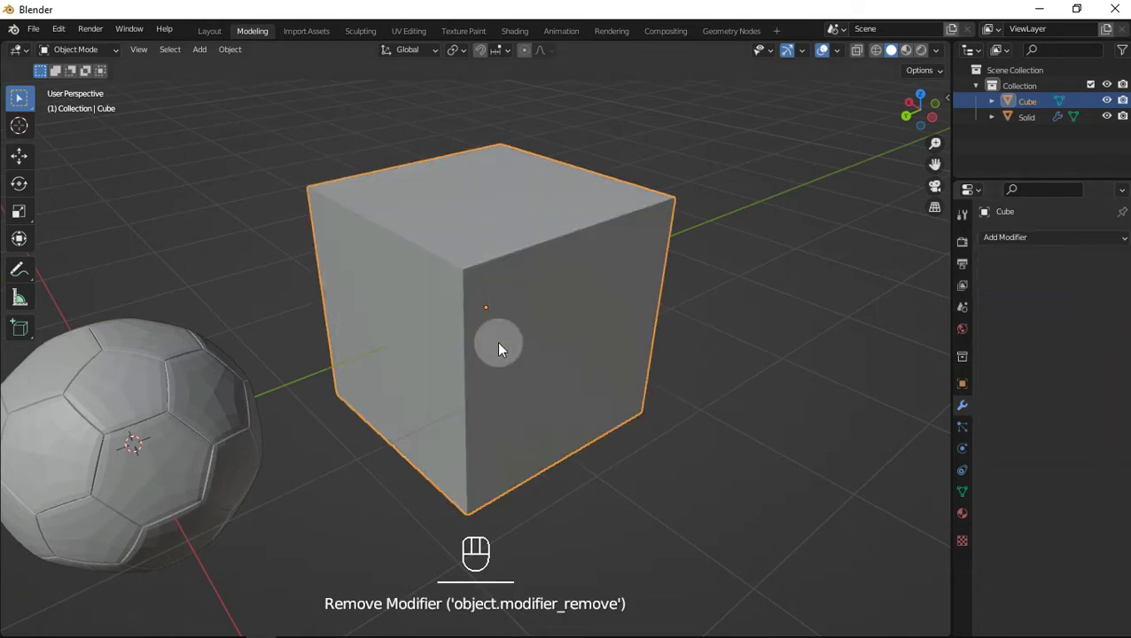
Delete the test cube and add a Sphere Cast modifier at factor 1.00 to the ball
key(x)
drag(455, 368, 451, 380)
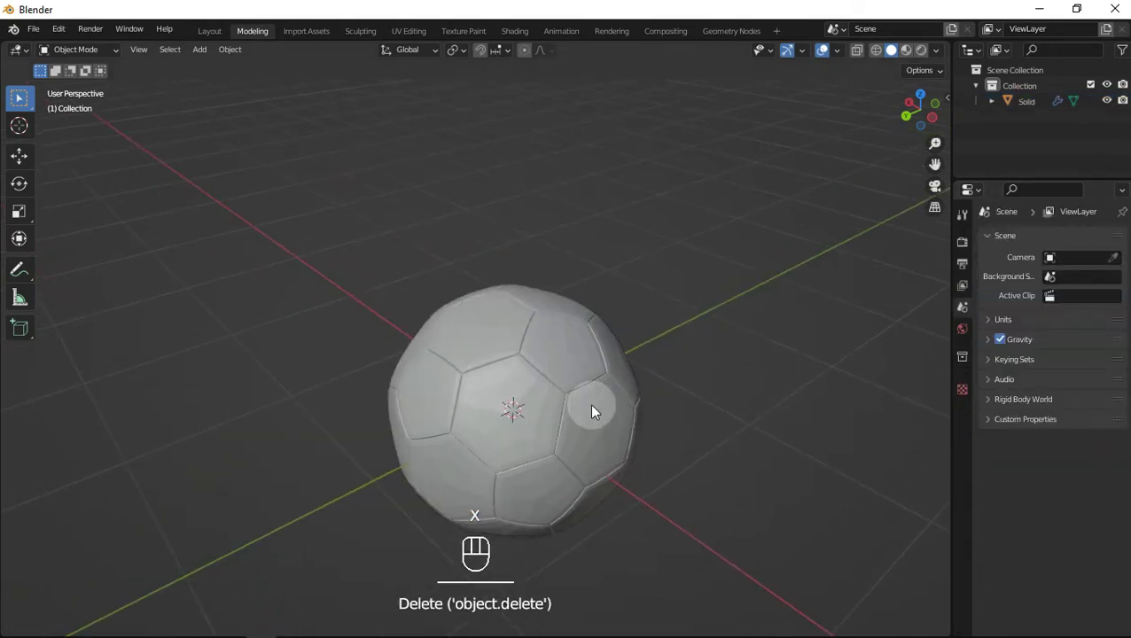
drag(598, 409, 616, 406)
middle_click(584, 390)
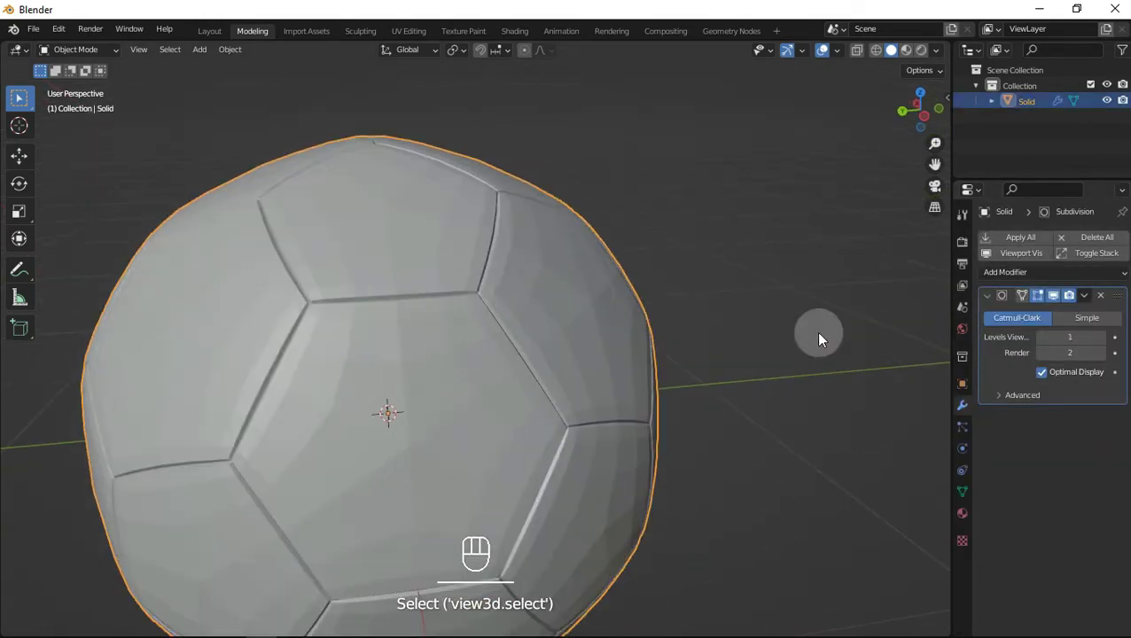
drag(1111, 276, 630, 432)
drag(1074, 479, 1096, 429)
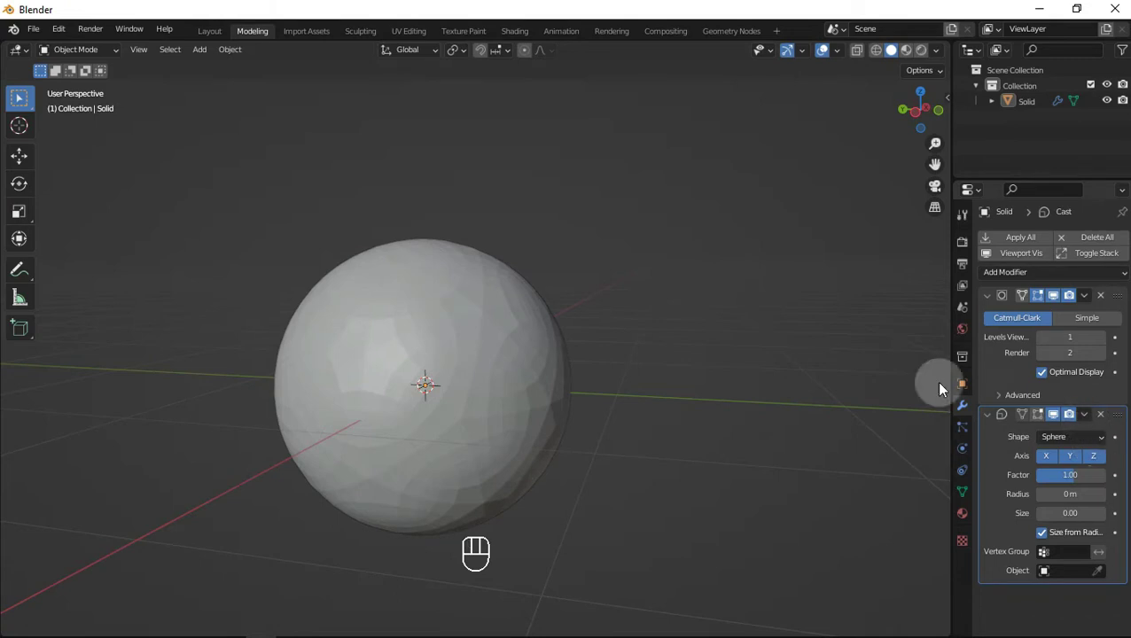
Inspect the rounded ball and its seams, toggling Edit Mode to compare
middle_click(612, 379)
drag(500, 286, 368, 236)
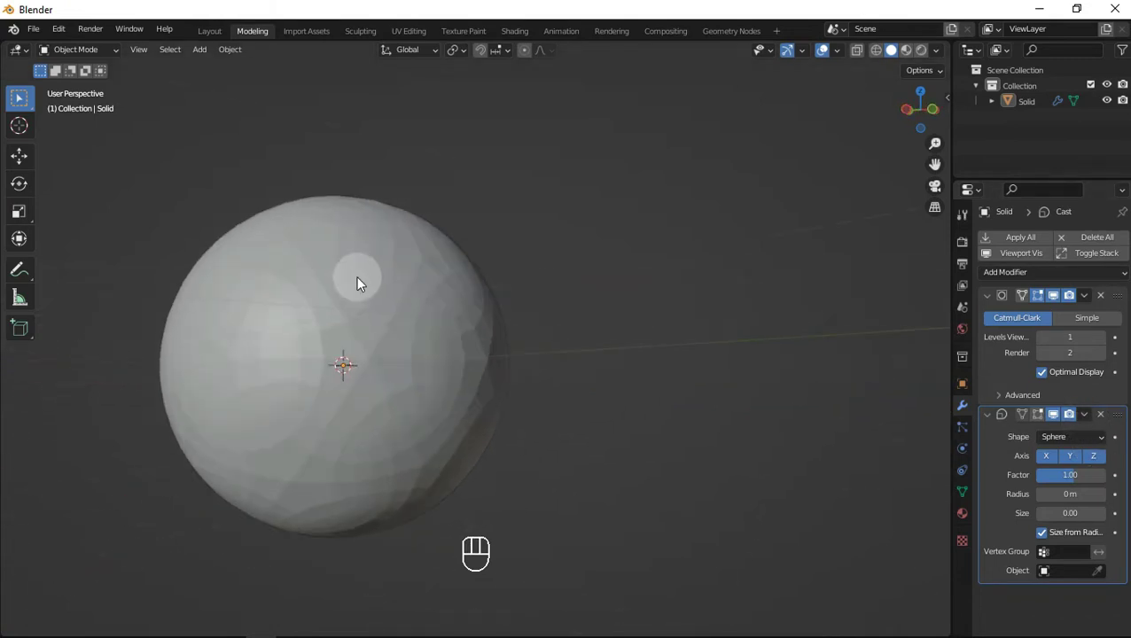
drag(404, 287, 554, 327)
drag(557, 327, 571, 372)
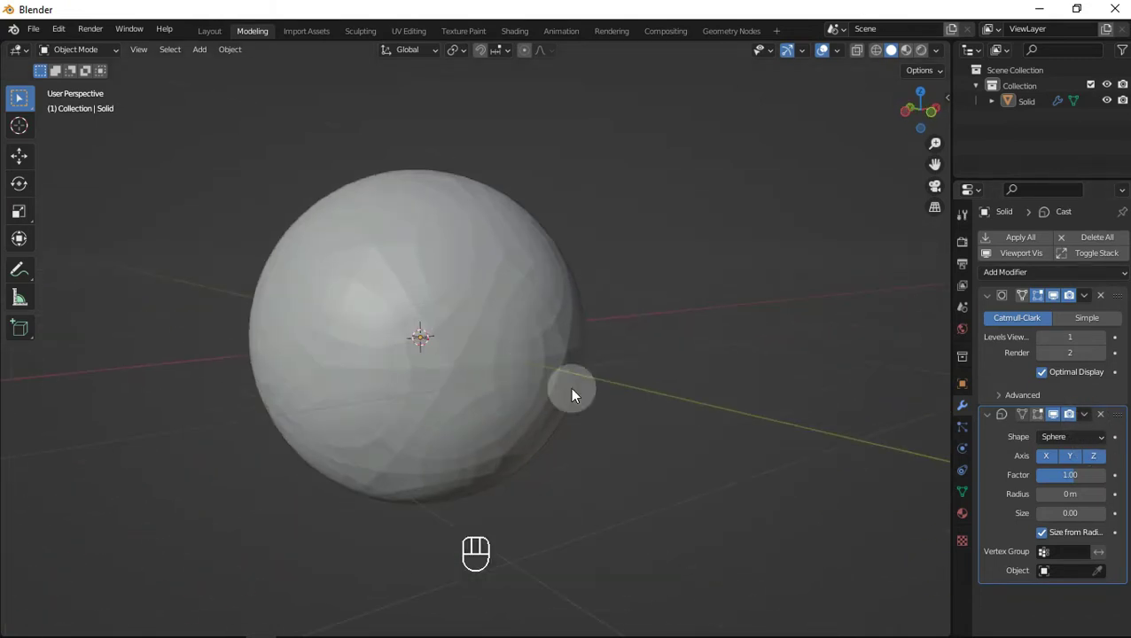
click(1039, 421)
key(Tab)
drag(470, 301, 497, 338)
key(Tab)
drag(525, 361, 471, 257)
middle_click(474, 267)
drag(545, 393, 560, 392)
middle_click(545, 392)
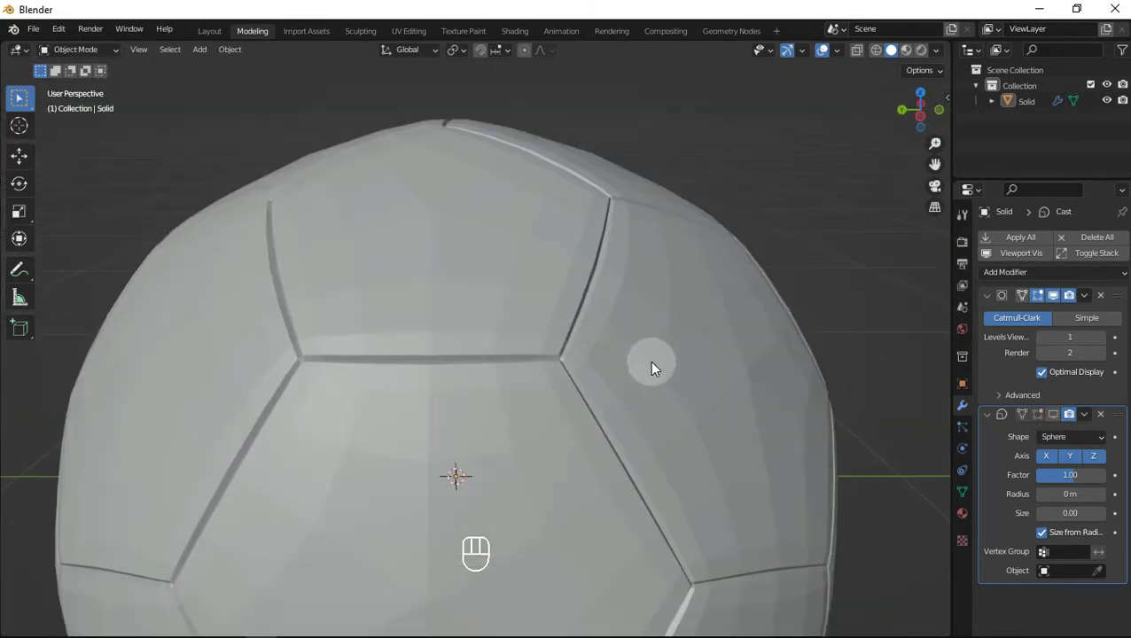
Enter Edit Mode, select one seam face and bring up Select Similar
click(541, 339)
key(Tab)
drag(563, 369, 327, 238)
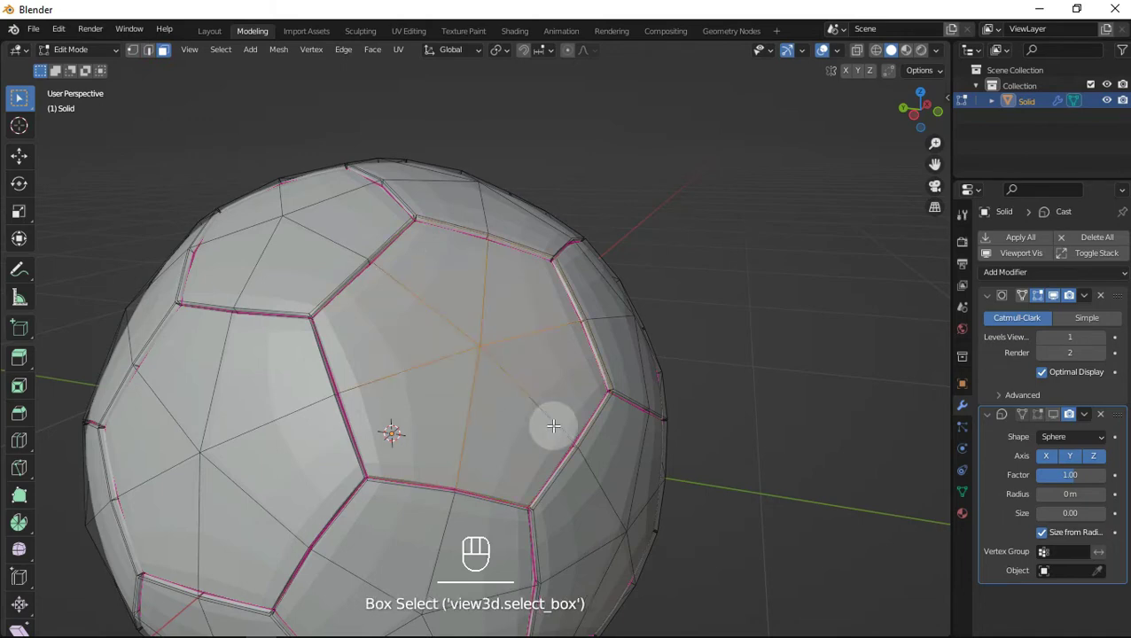
drag(516, 421, 491, 389)
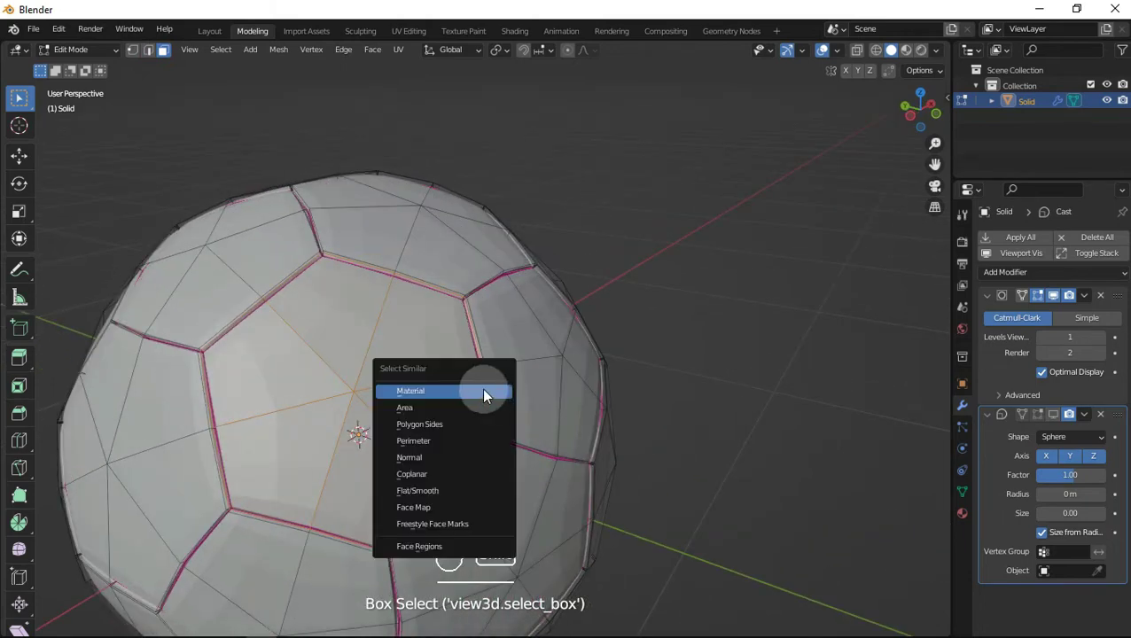
key(shift+g)
Select every seam face sharing that perimeter via Select Similar > Perimeter
middle_click(527, 411)
middle_click(489, 387)
drag(523, 370, 545, 382)
key(shift+g)
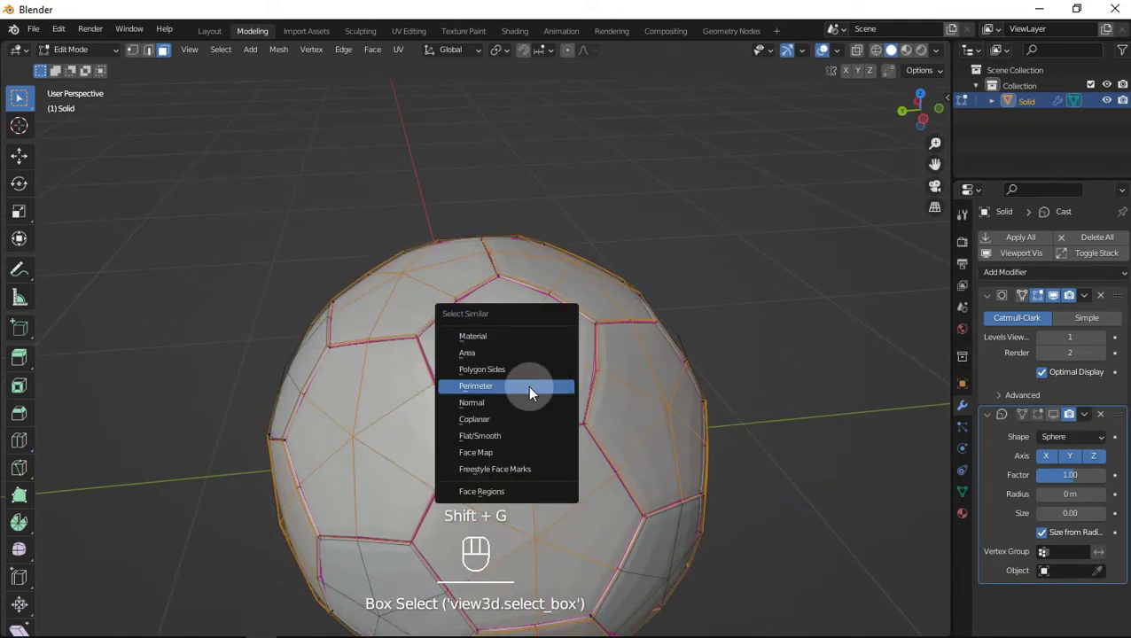
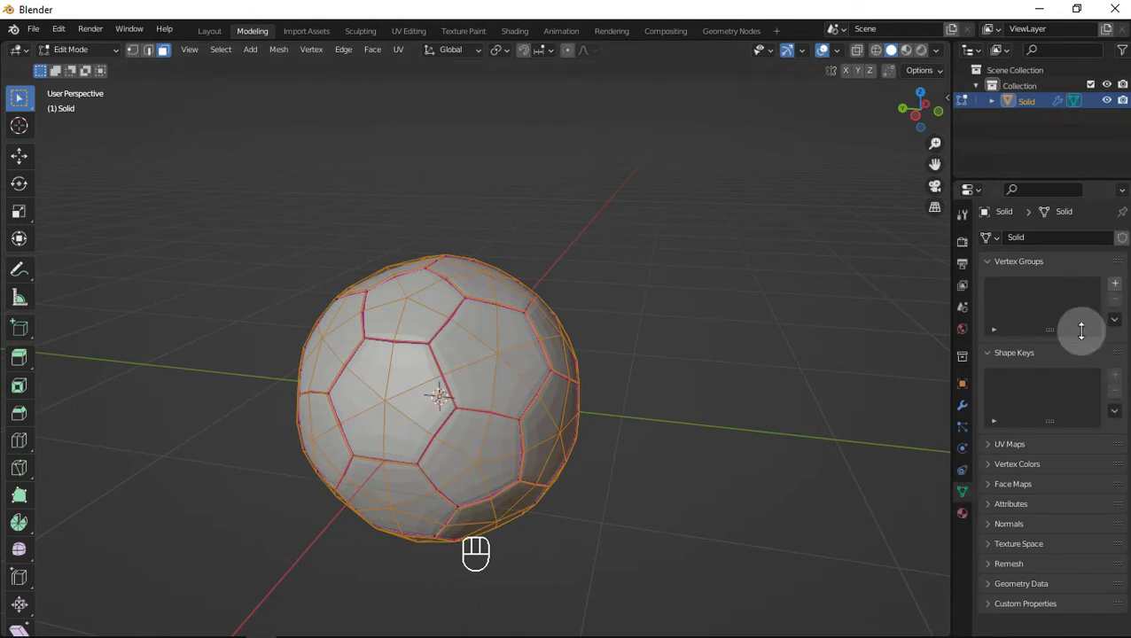
Add a new vertex group named Group to the ball's mesh for the selected seam faces
click(1070, 327)
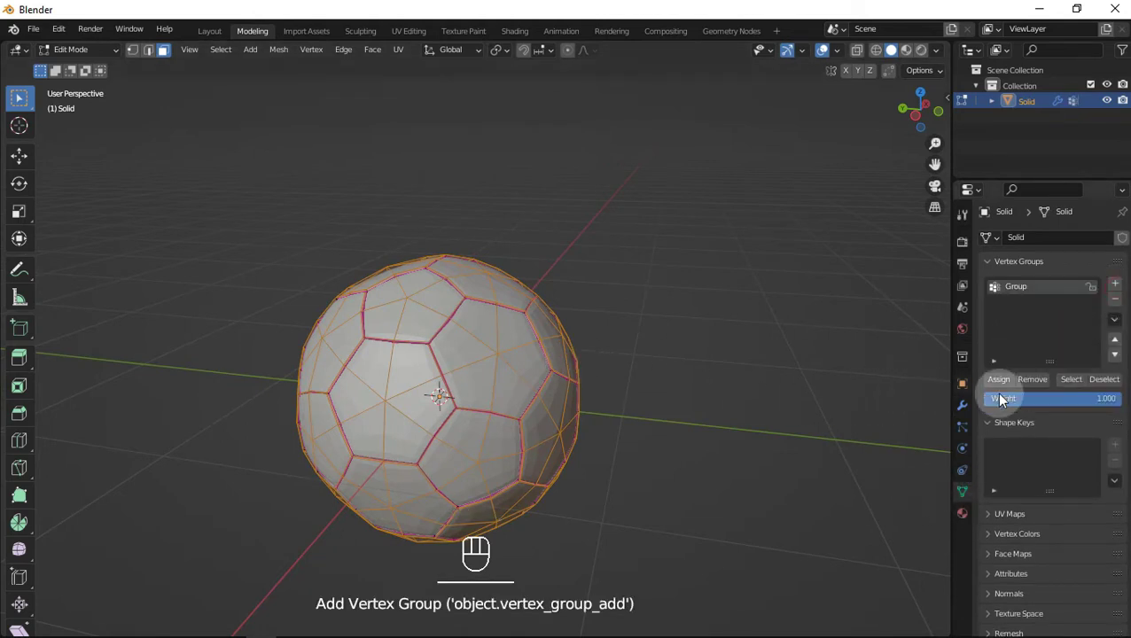